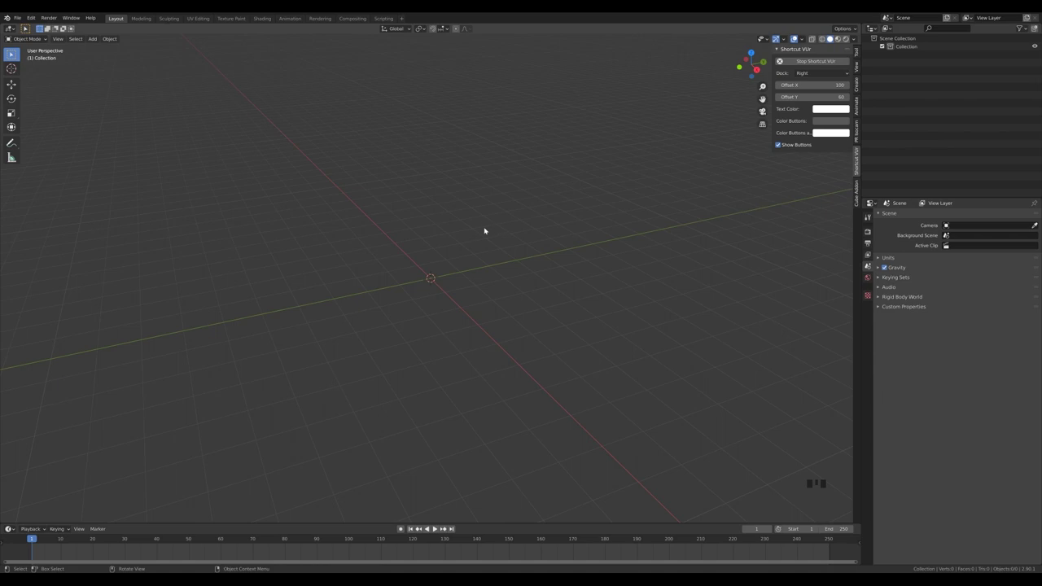
Add a single vertex and extrude it in front view into a bent pot profile line.
key("shift+a")
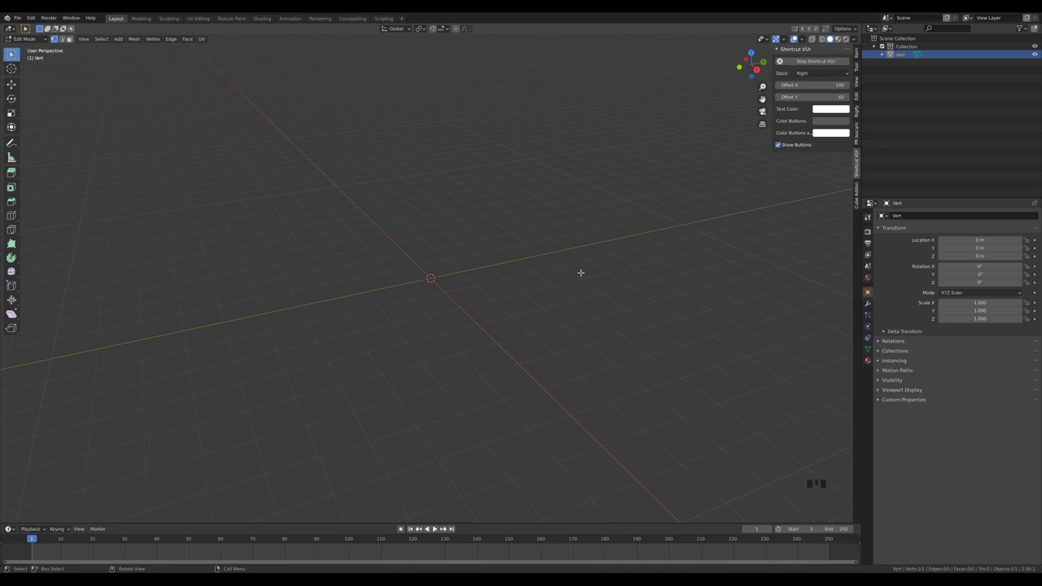
key("KP_1")
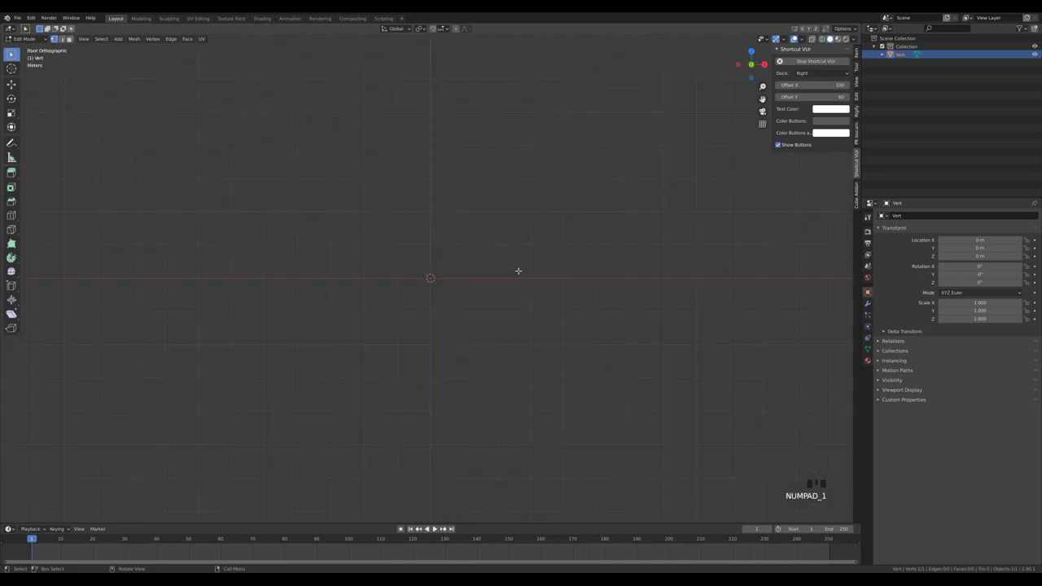
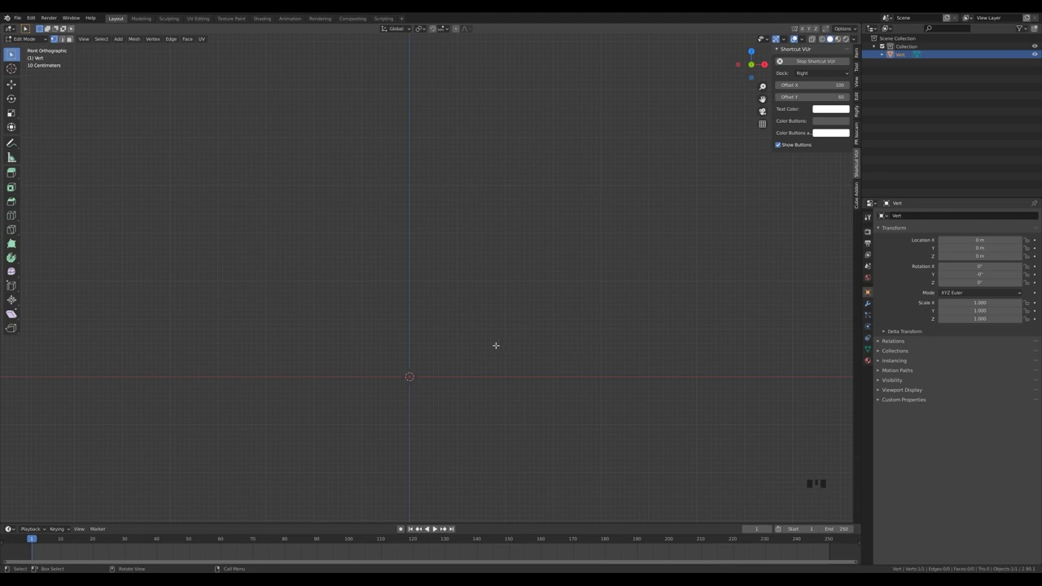
key("e")
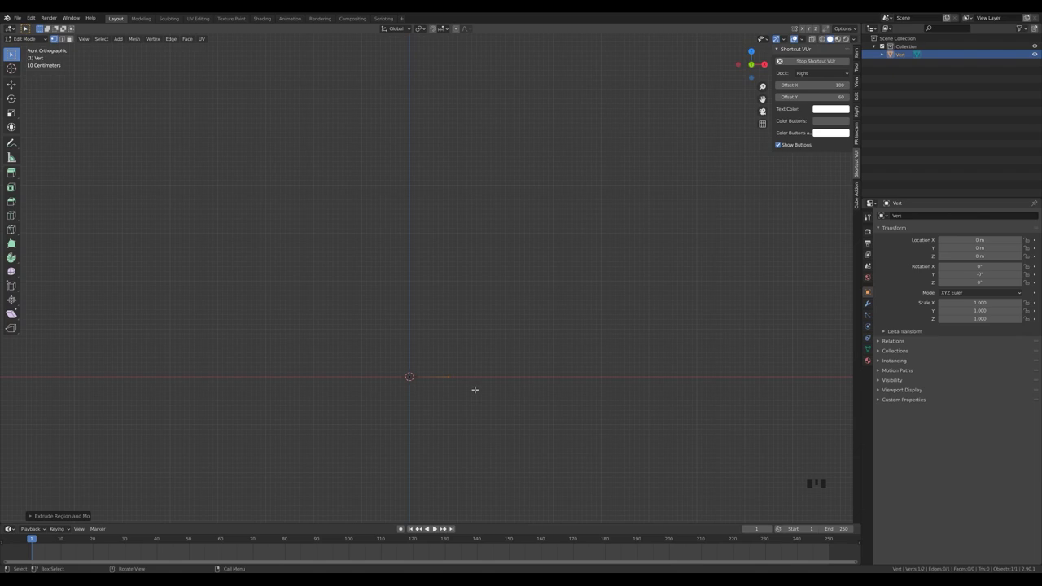
key("e")
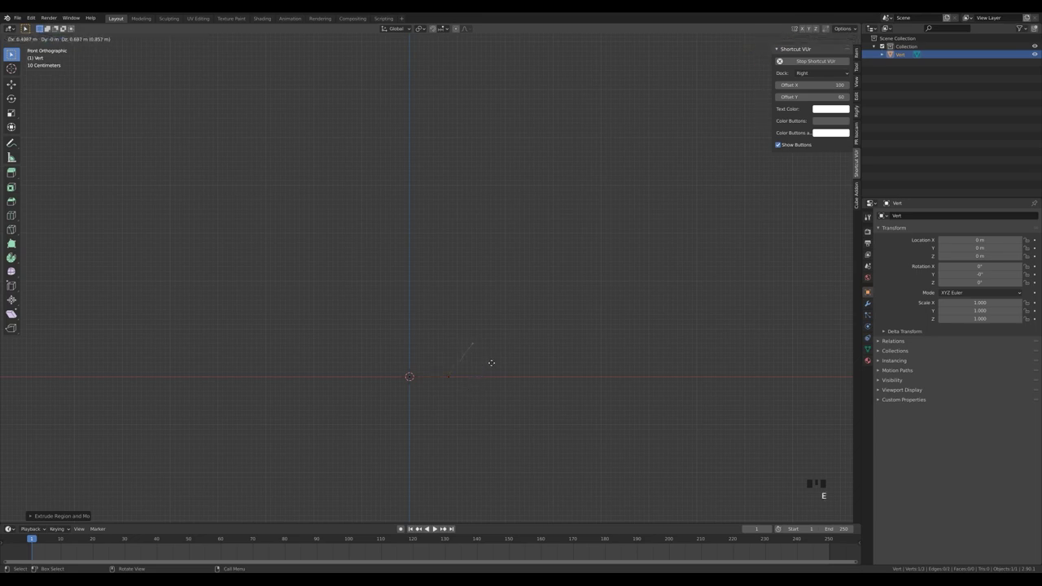
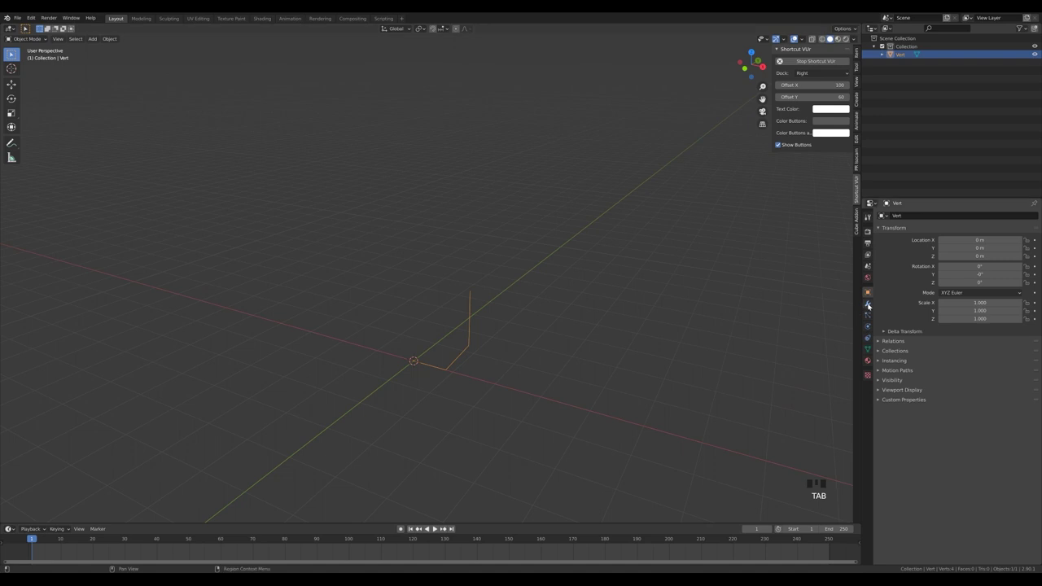
Spin the profile into a cup with a Screw modifier, merging the centre vertices.
left_click(873, 308)
left_click_drag(905, 220, 468, 367)
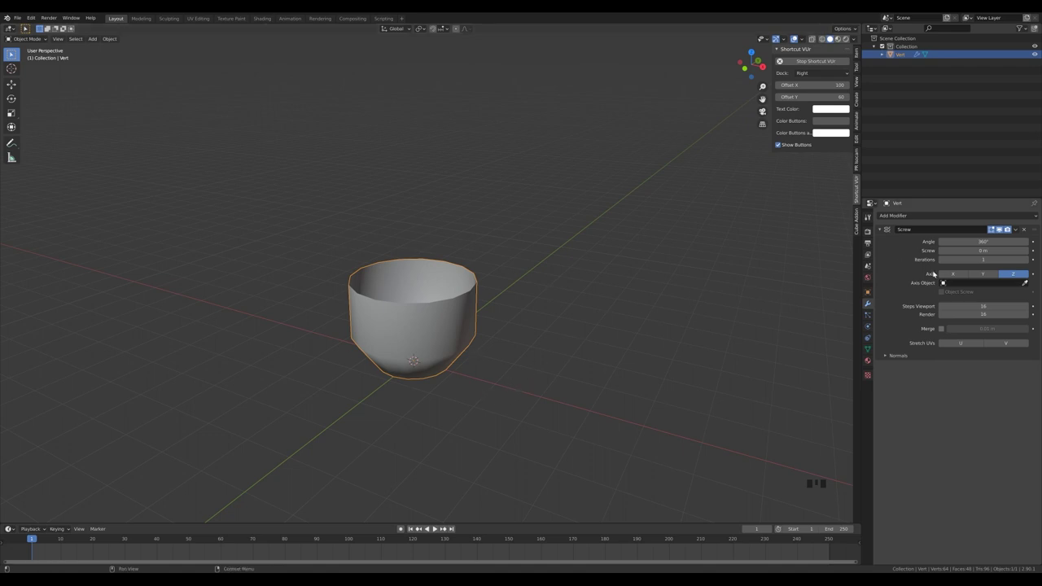
left_click(947, 334)
left_click_drag(564, 286, 417, 327)
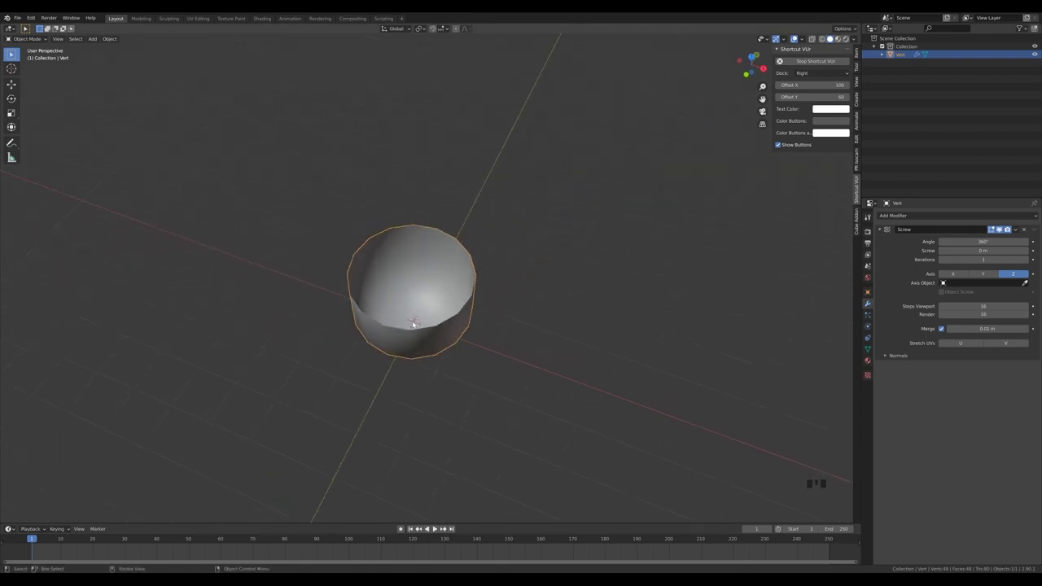
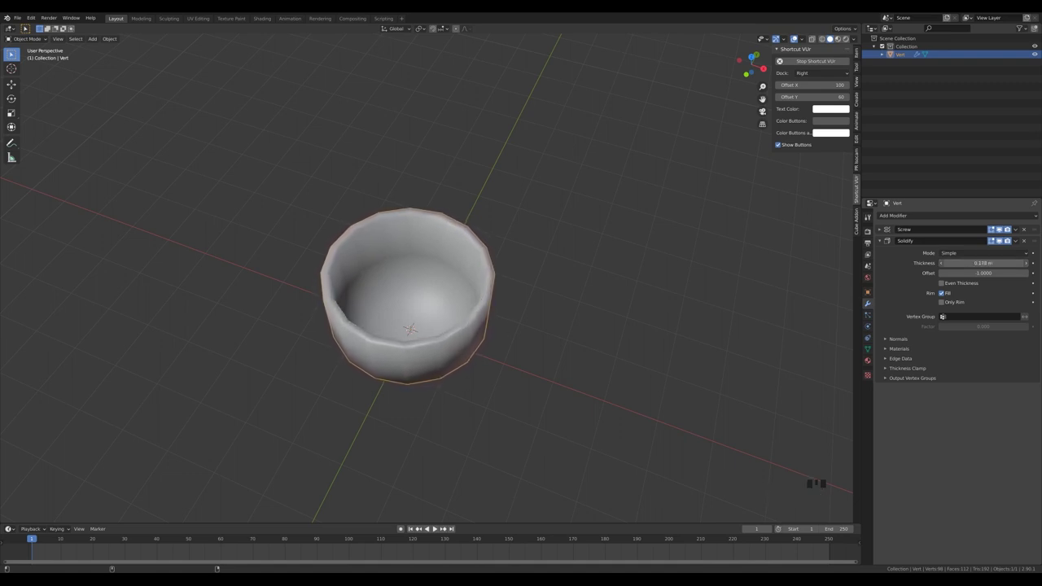
Inspect the bowl from several angles and smooth it with a Subdivision Surface modifier.
left_click_drag(528, 342, 885, 245)
left_click_drag(884, 245, 471, 301)
key("ctrl+1")
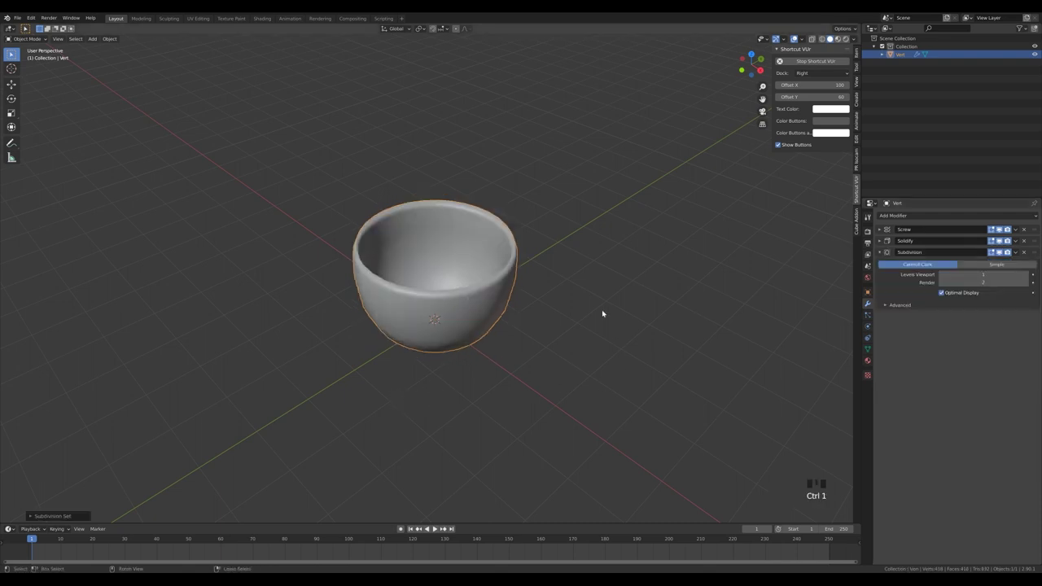
Raise subdivision to 2 and move the profile's corner vertex outward for straighter walls.
left_click_drag(466, 329, 534, 300)
key("KP_1")
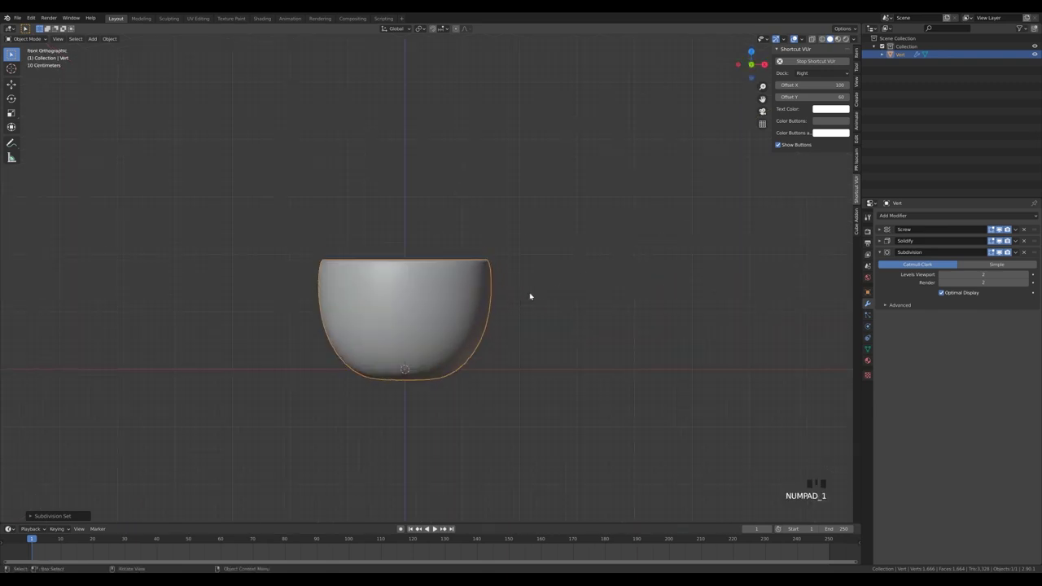
key("Tab")
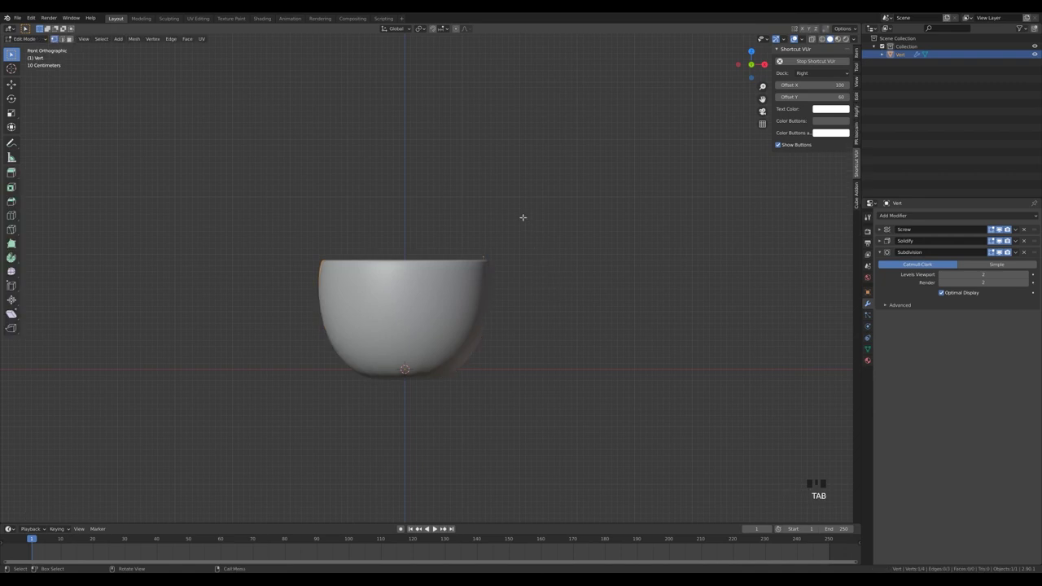
key("z")
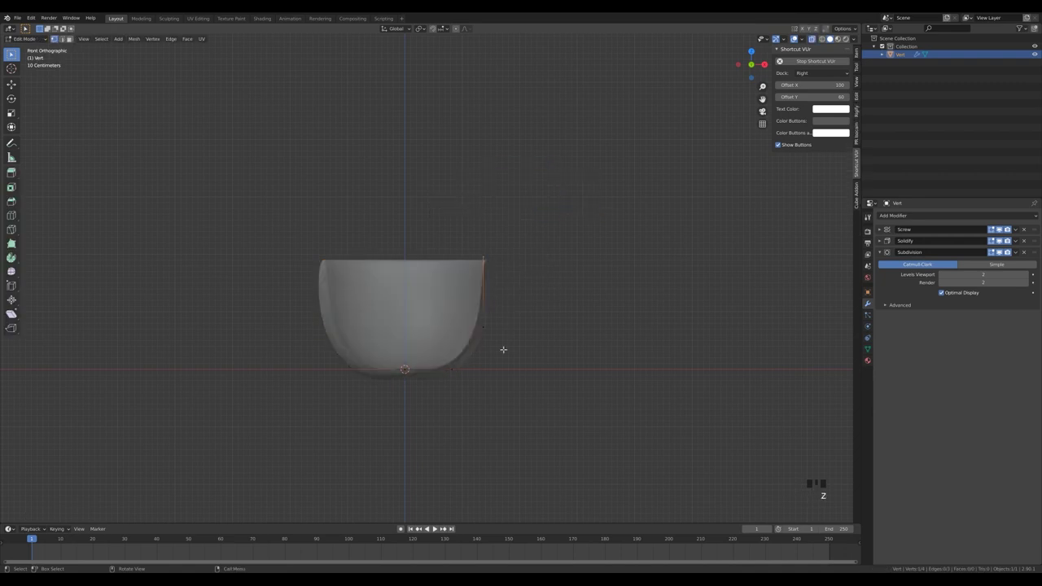
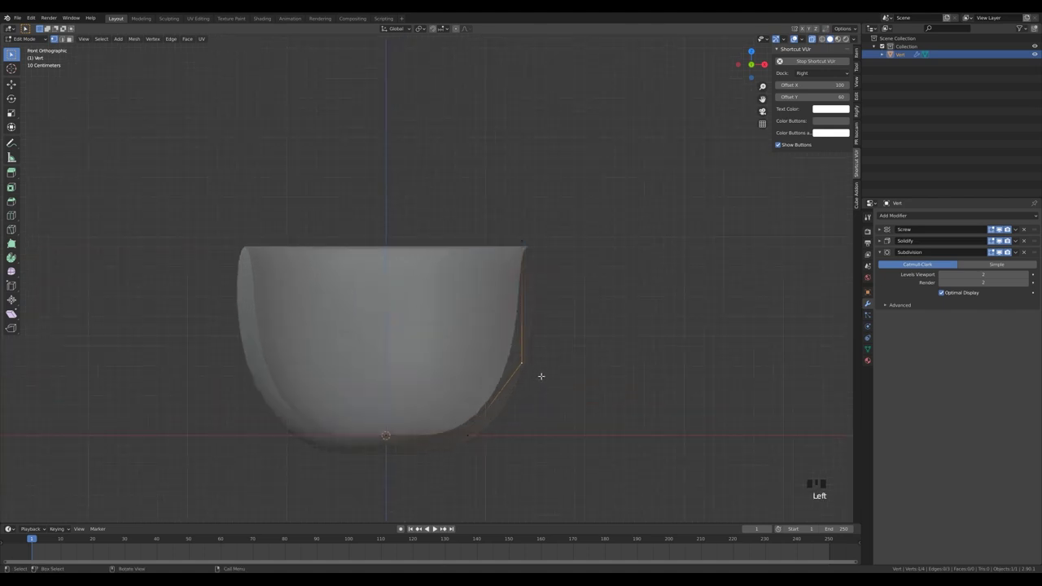
key("g")
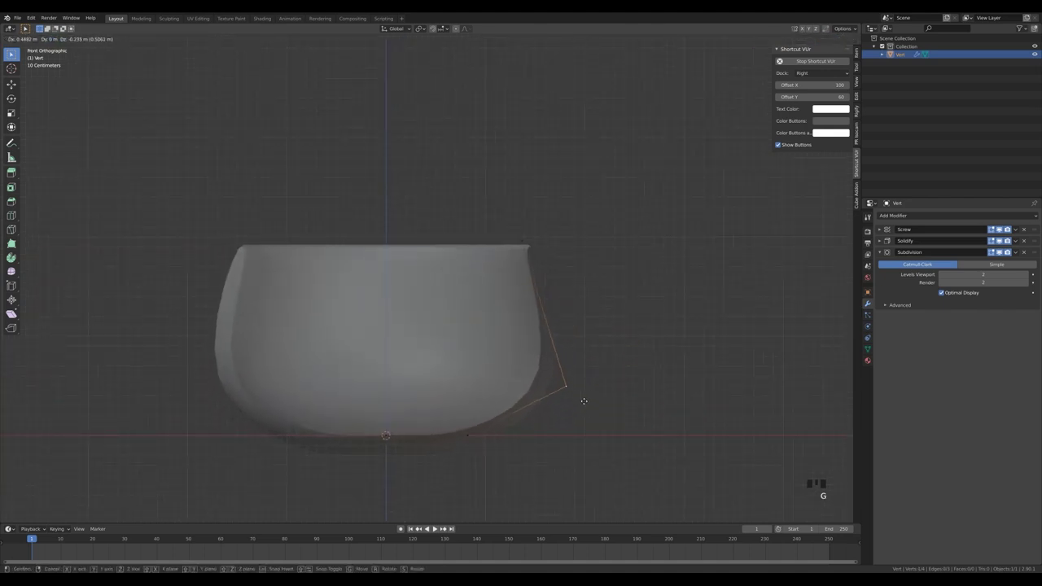
scroll("down", 3)
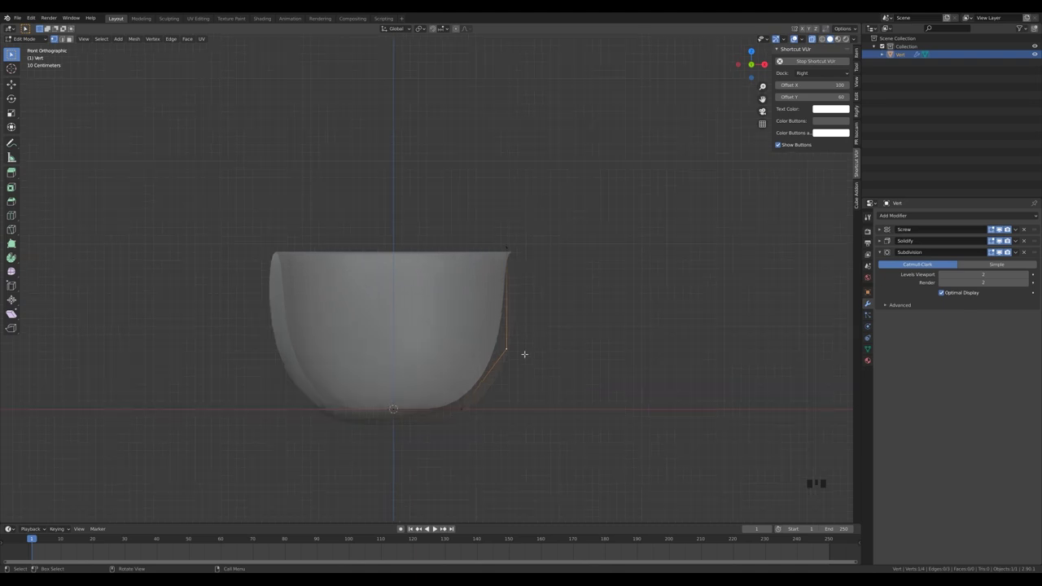
key("ctrl+r")
key("g")
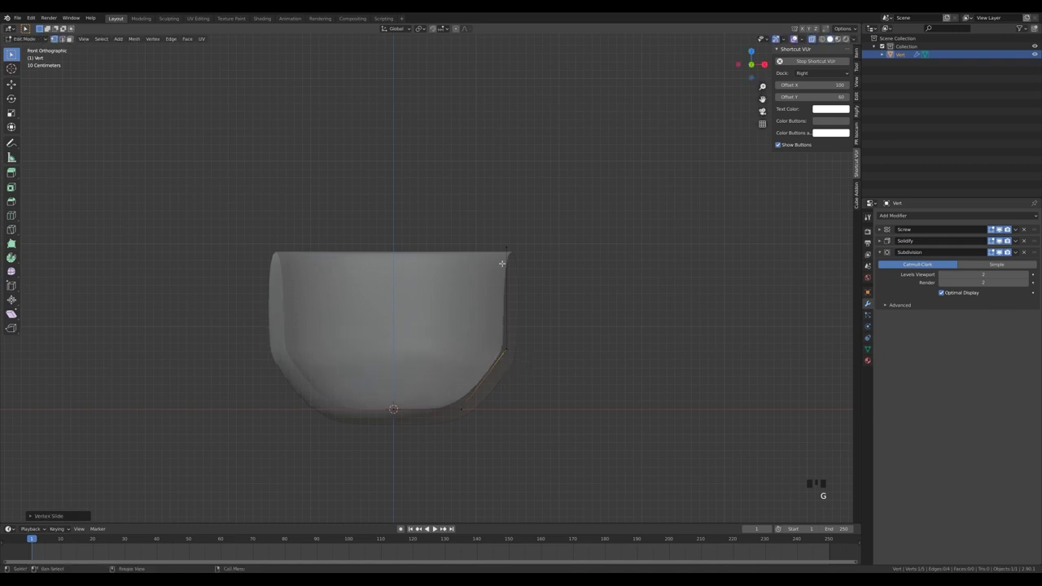
key("ctrl+r")
key("ctrl+z")
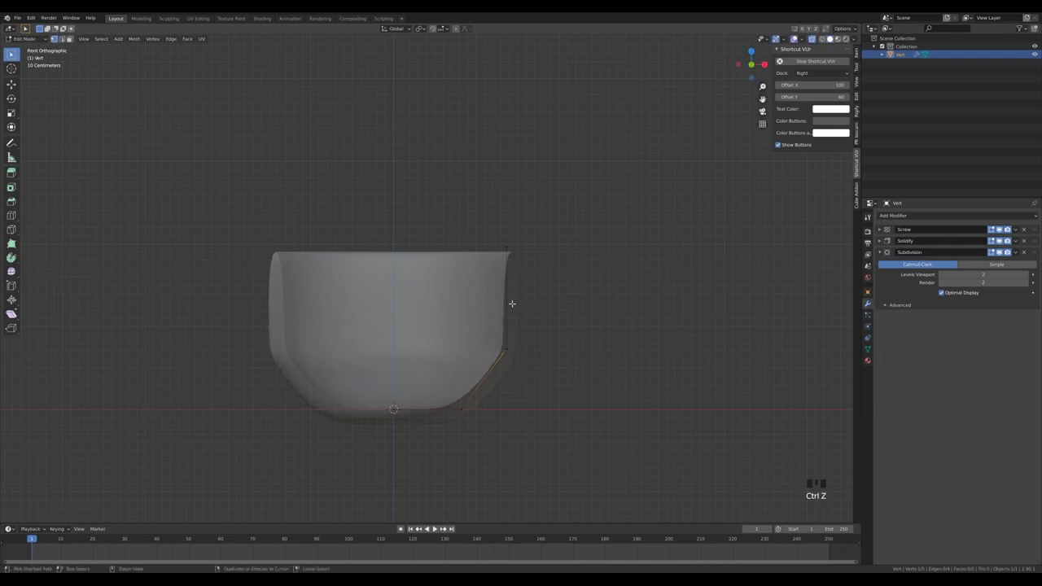
Loop-cut and slide base vertices to give the pot a flatter bottom, then review it.
key("ctrl+r")
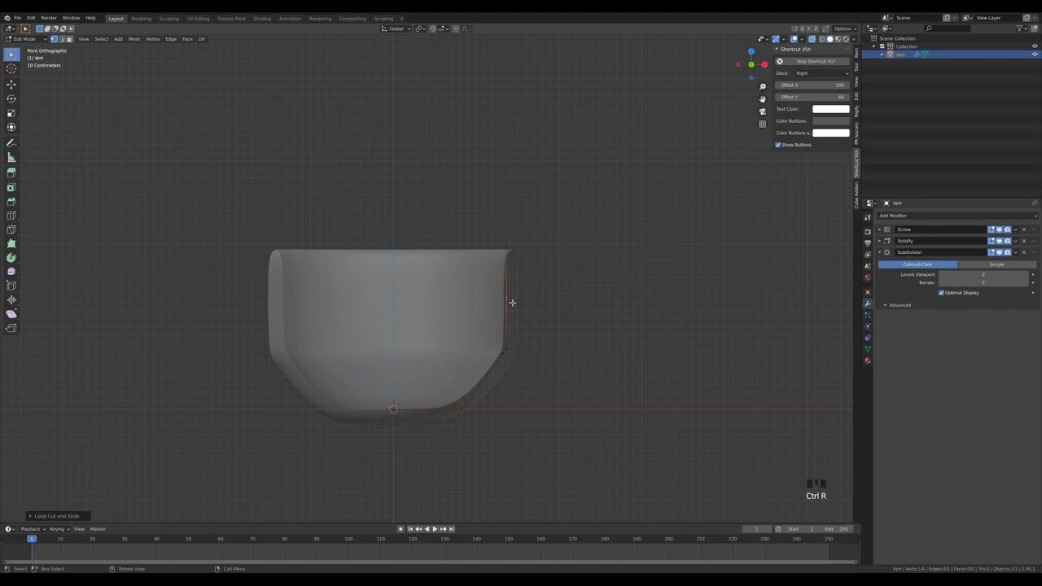
key("g")
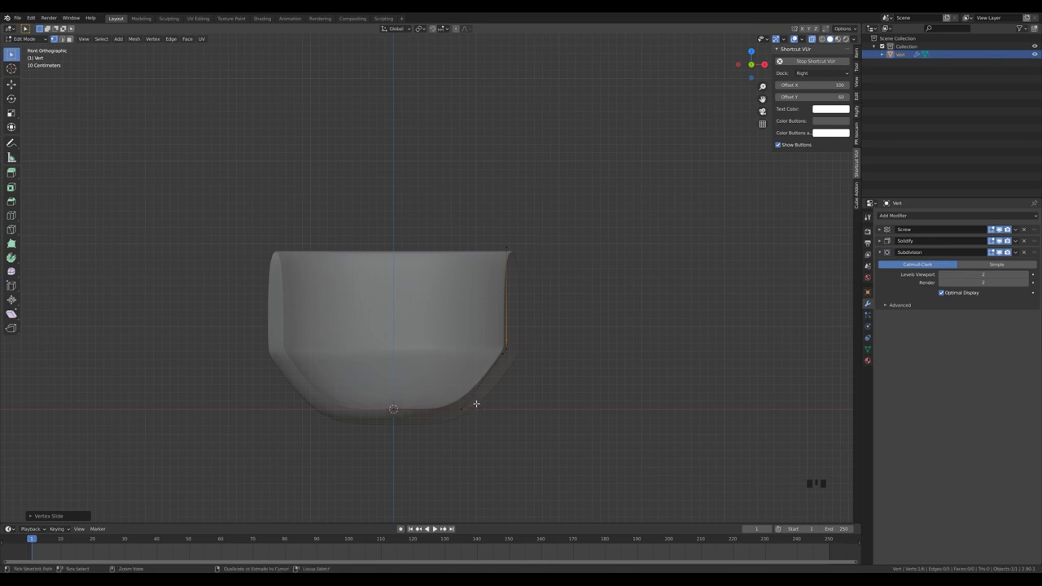
key("ctrl+r")
key("g")
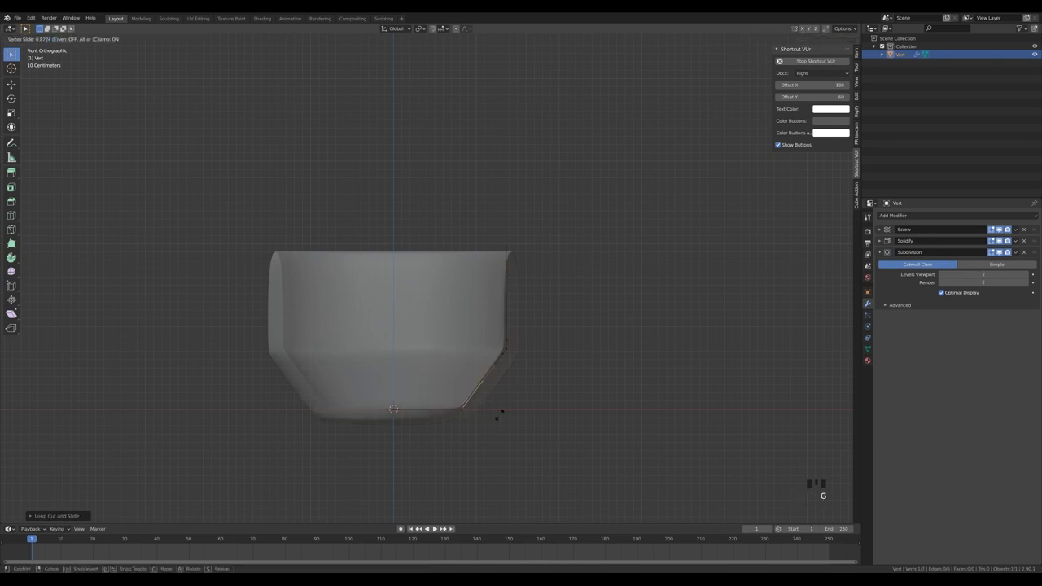
key("ctrl+r")
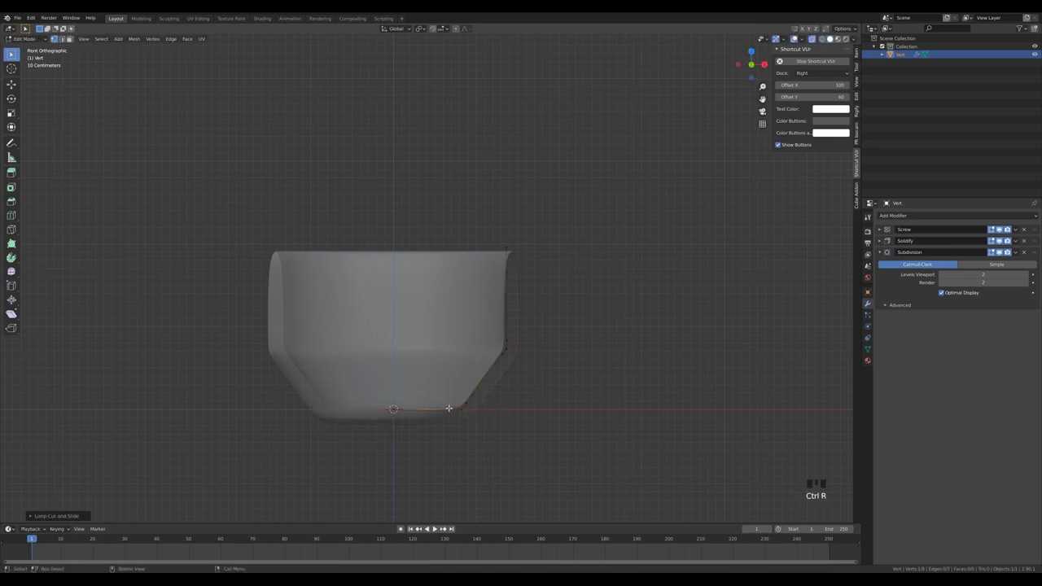
key("g")
key("Tab")
left_click_drag(582, 287, 518, 308)
scroll("down", 3)
key("z")
left_click_drag(526, 319, 498, 313)
Add a circle mesh and scale it from above to fit inside the pot as soil.
key("shift+a")
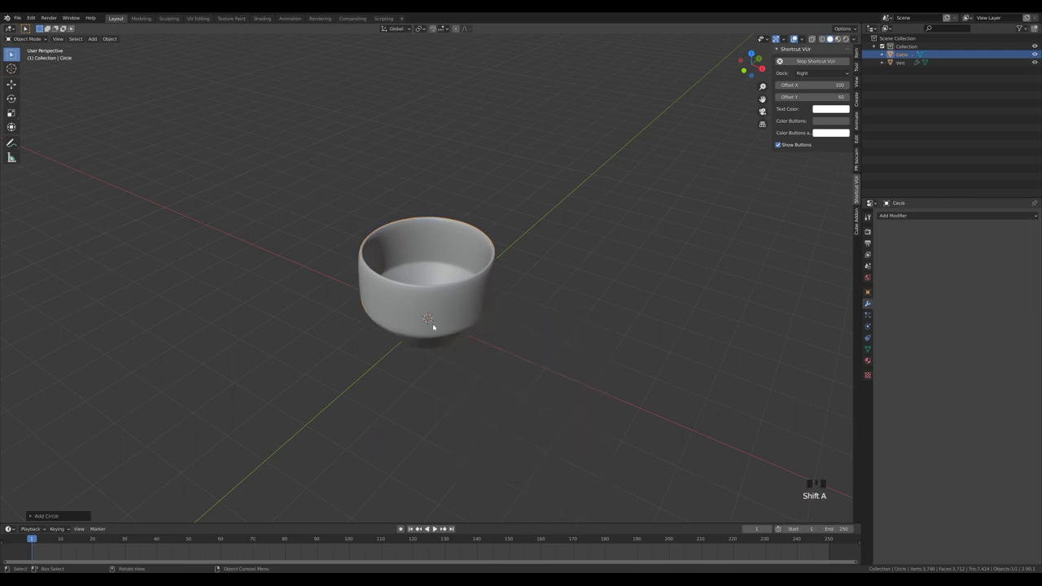
key("KP_7")
key("z")
key("Tab")
key("s")
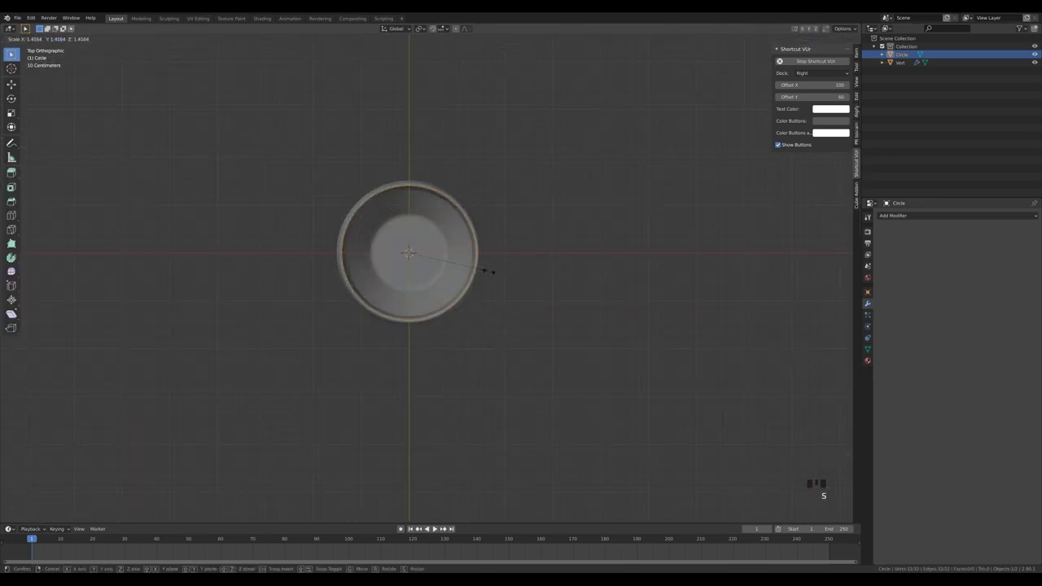
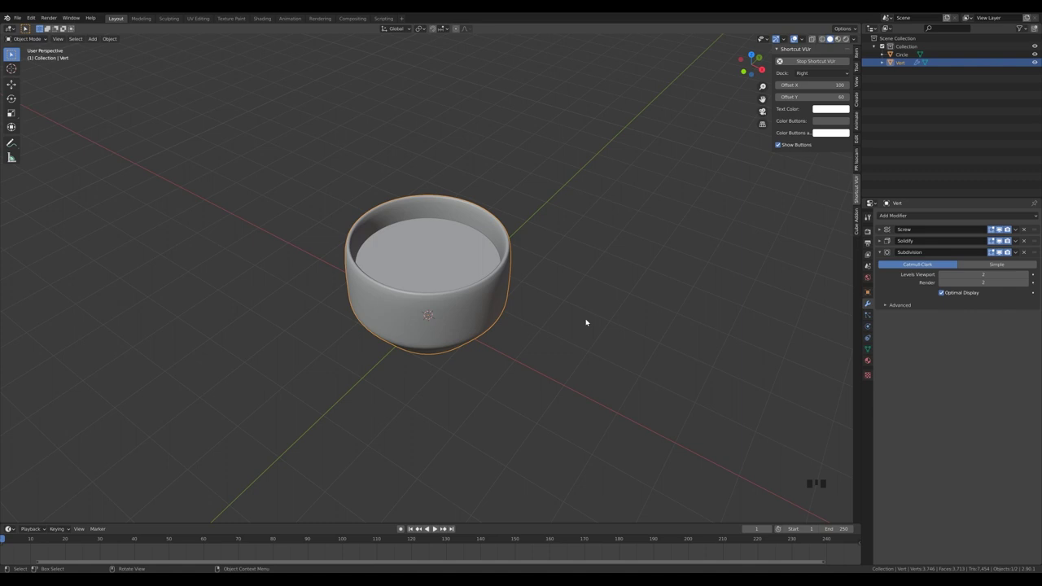
scroll("down", 3)
scroll("down", 3)
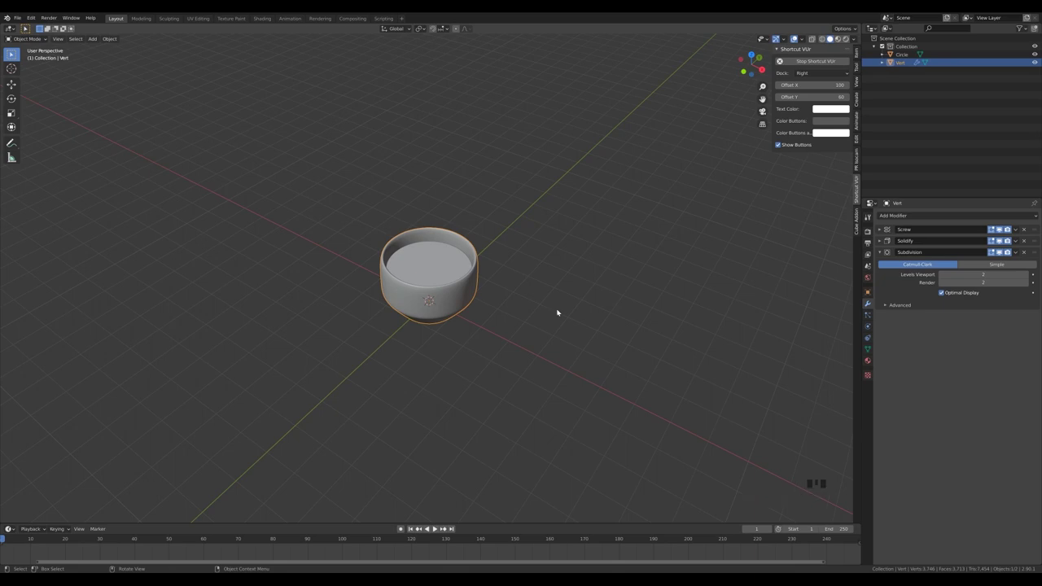
Add a path curve and a Bezier circle, moving and shrinking the circle beside the jar.
key("shift+a")
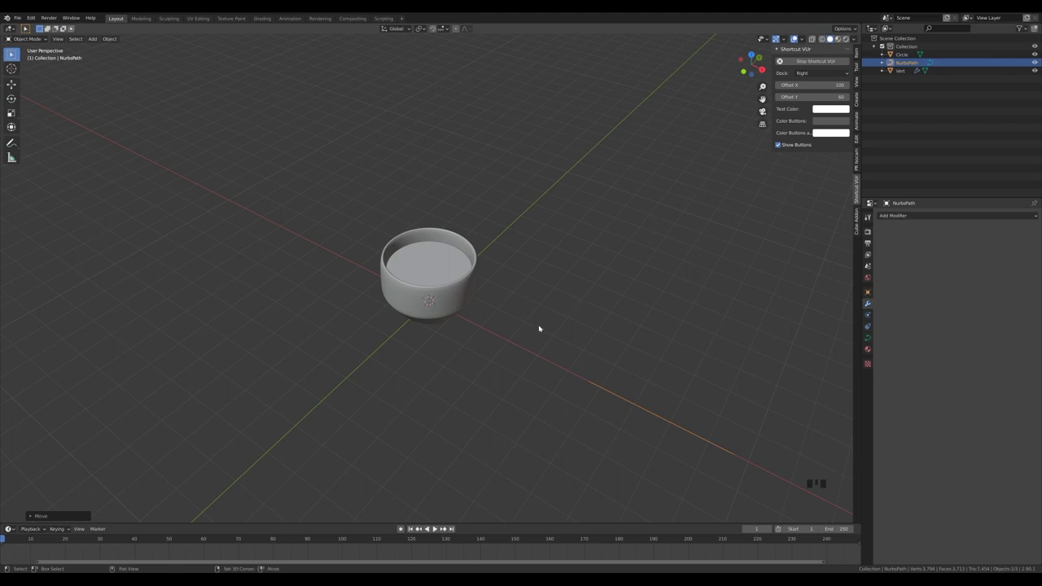
key("shift+a")
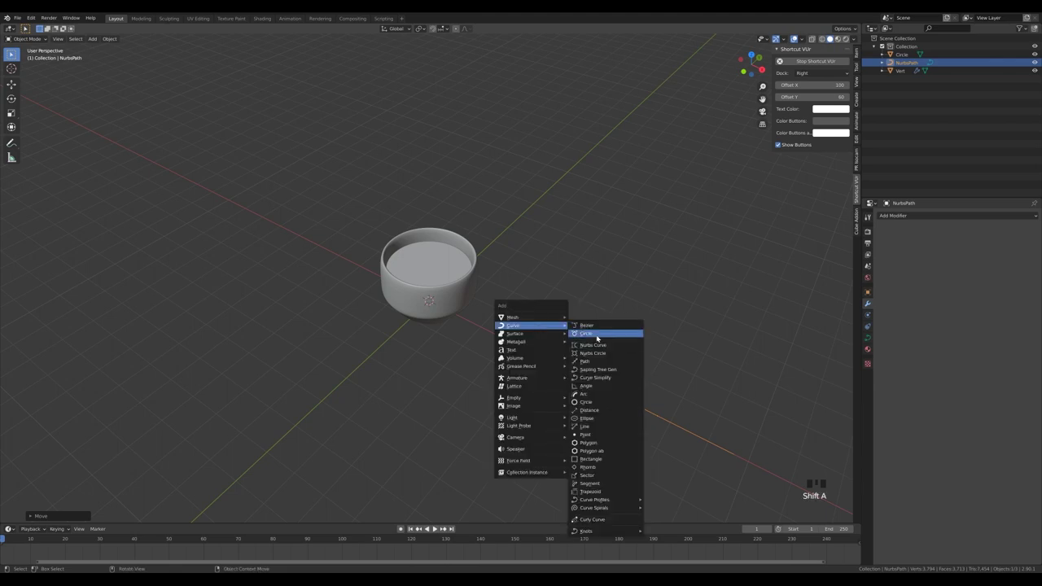
key("g")
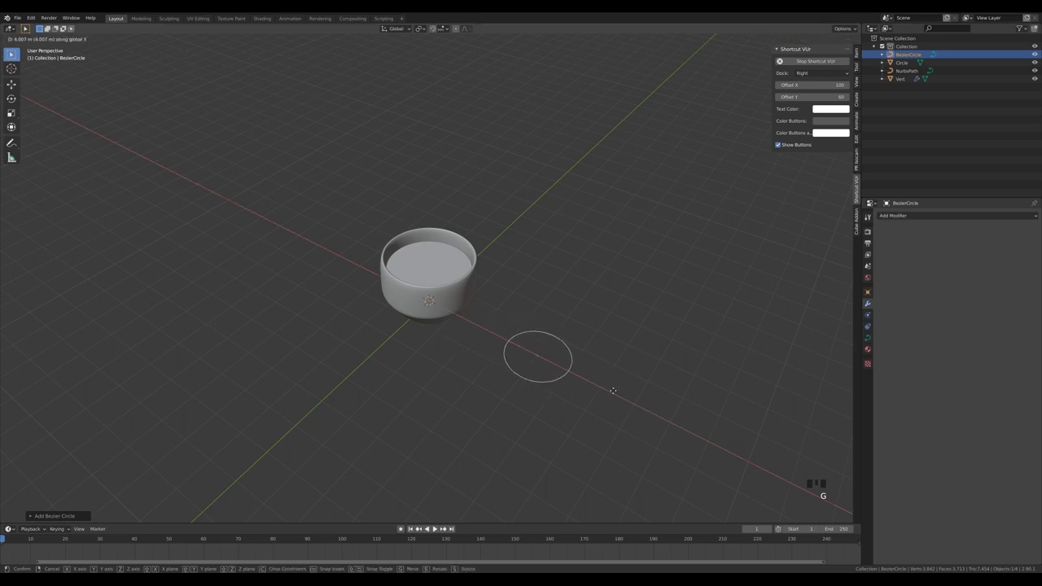
key("s")
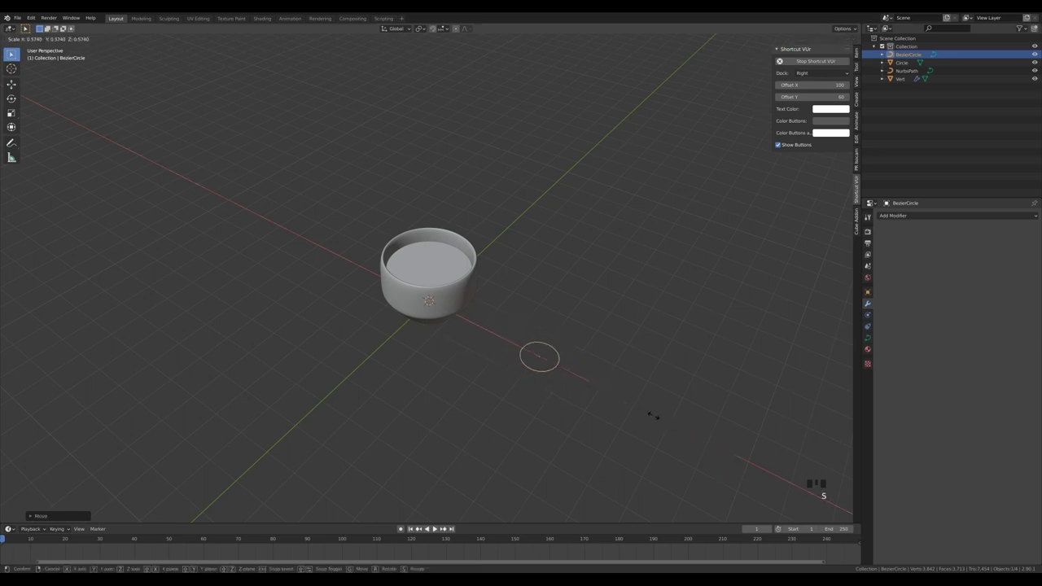
left_click_drag(707, 326, 580, 324)
left_click(580, 325)
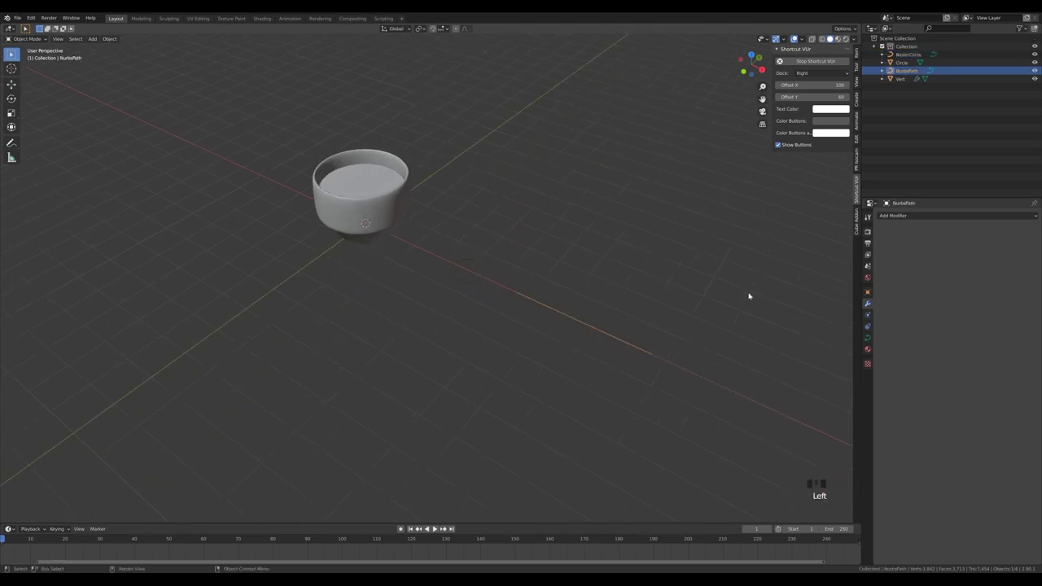
Give the path bevel depth and pick BezierCircle as its bevel cross-section.
left_click(872, 346)
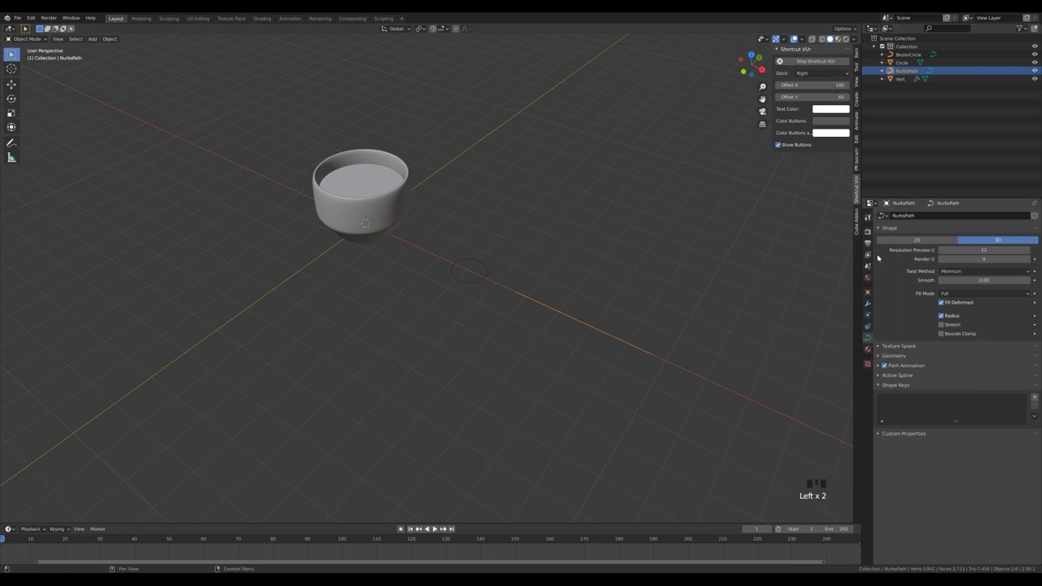
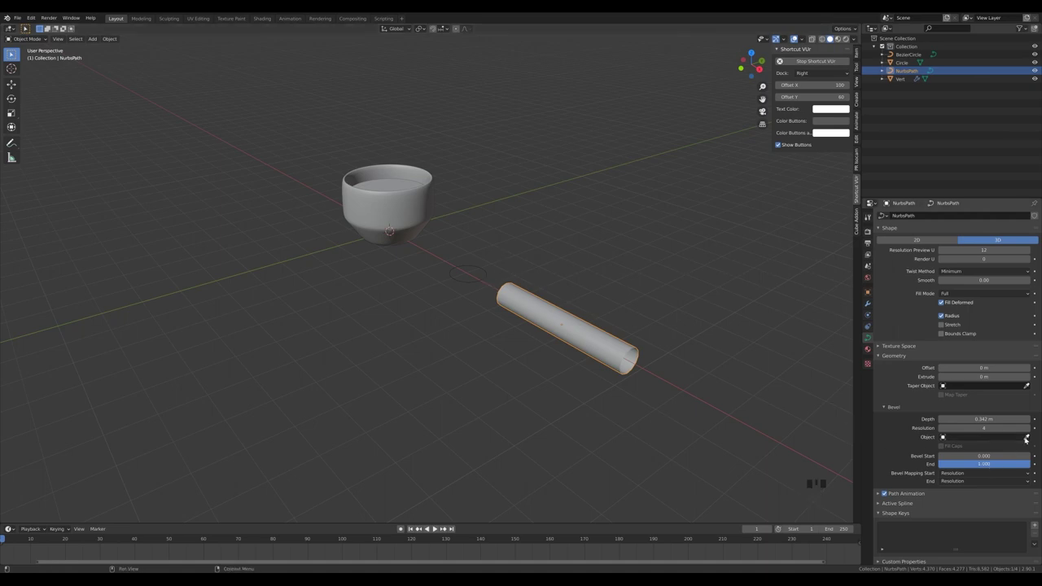
left_click(1032, 443)
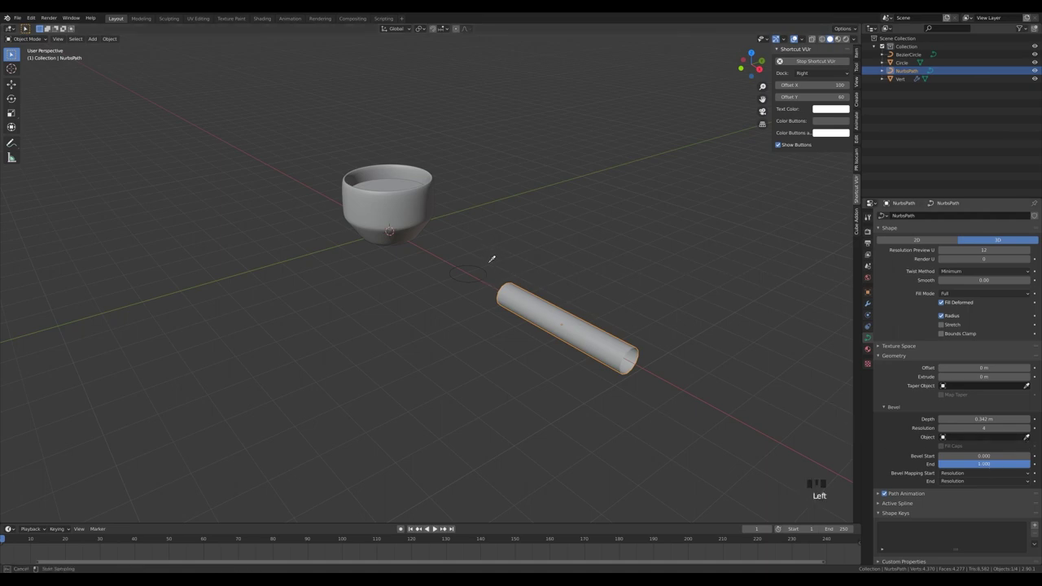
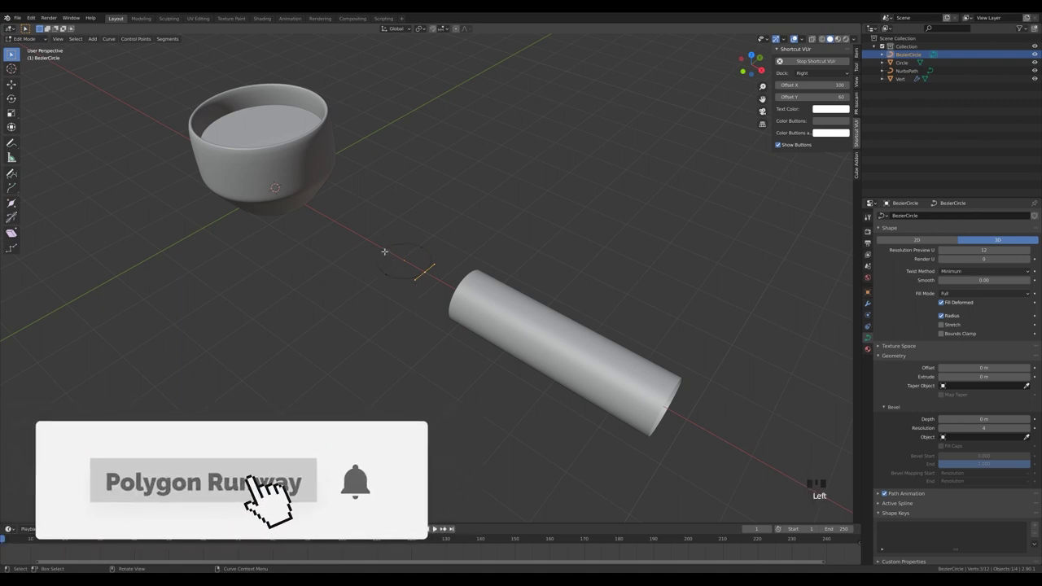
Pull one circle point outward and tighten both points' handles into a pointed leaf profile.
left_click(384, 502)
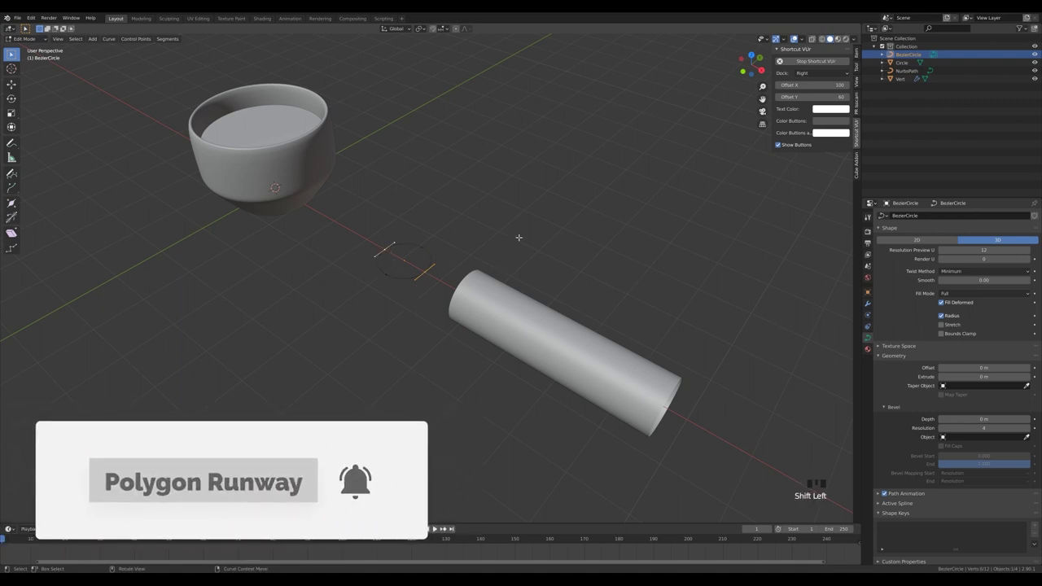
key("g")
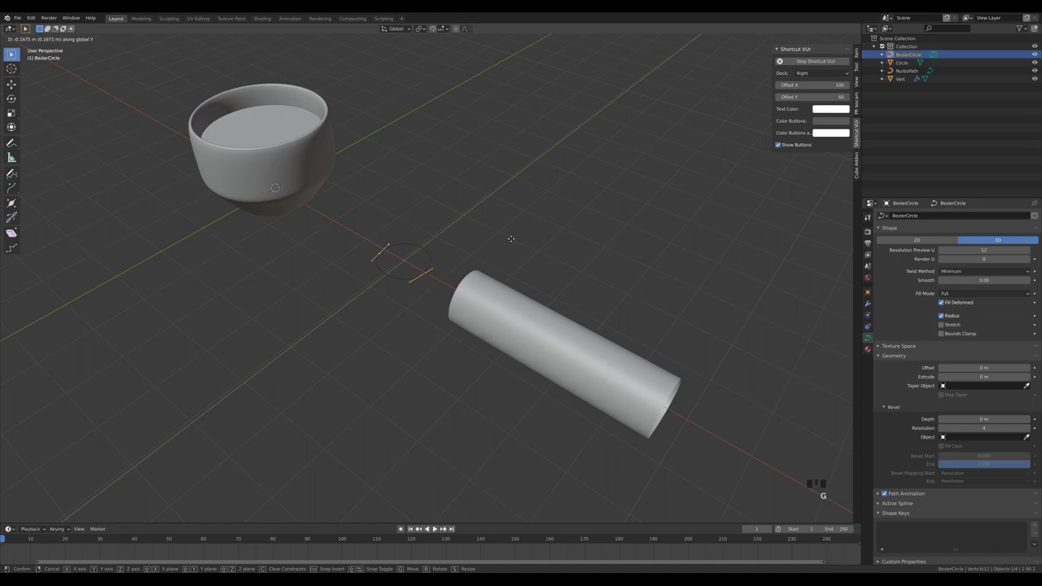
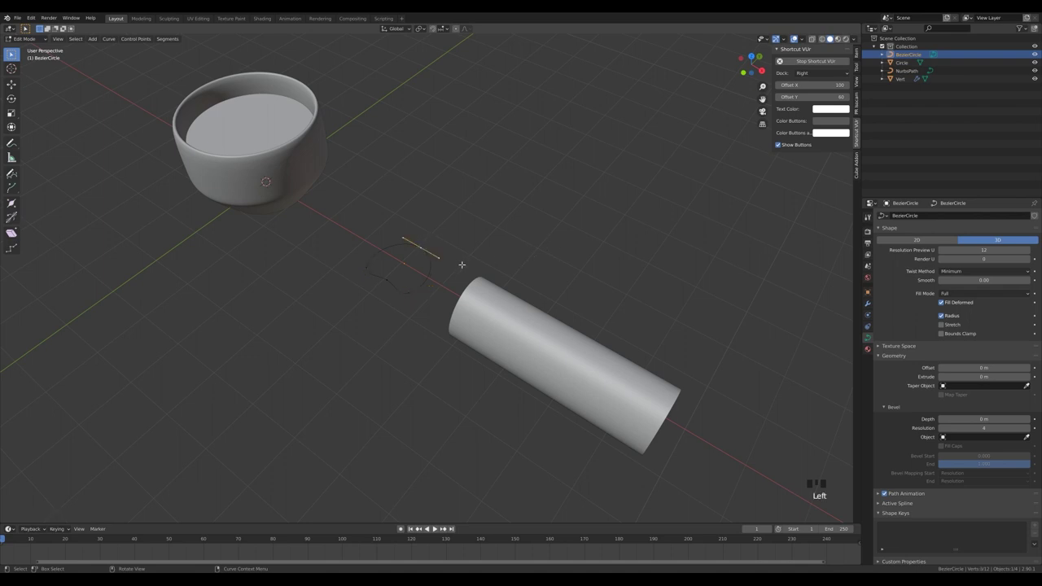
key("s")
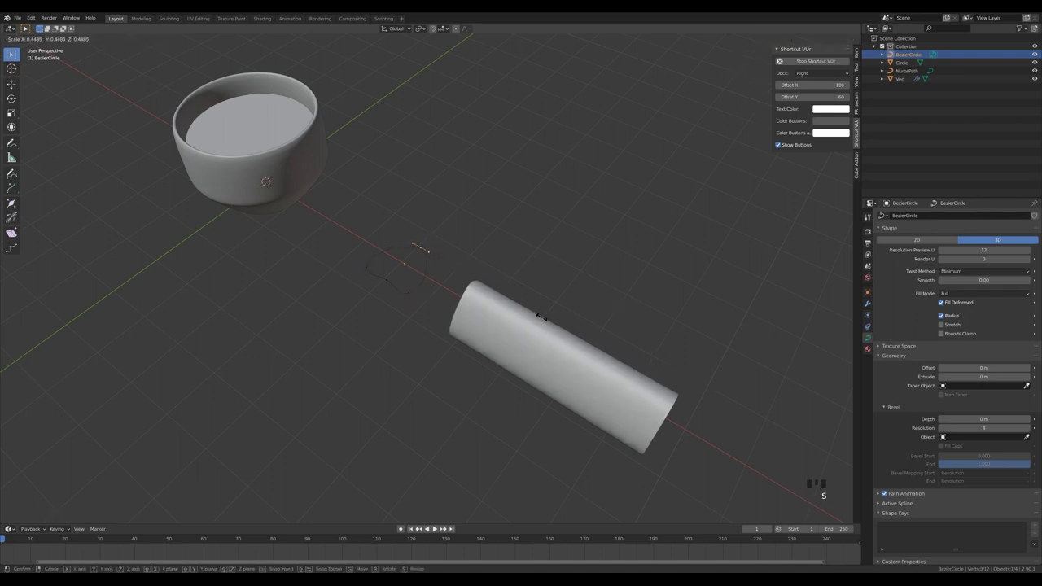
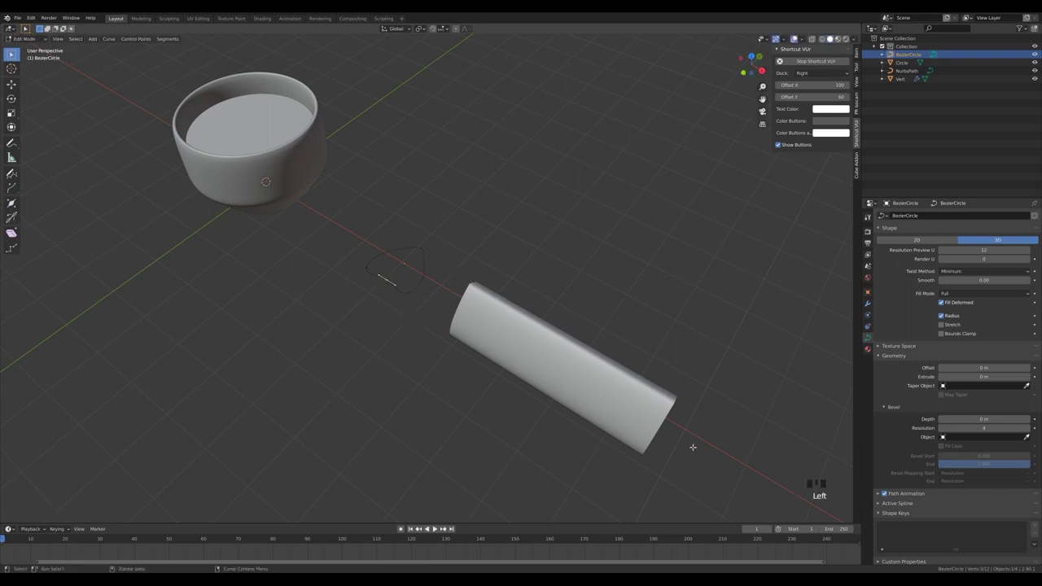
key("s")
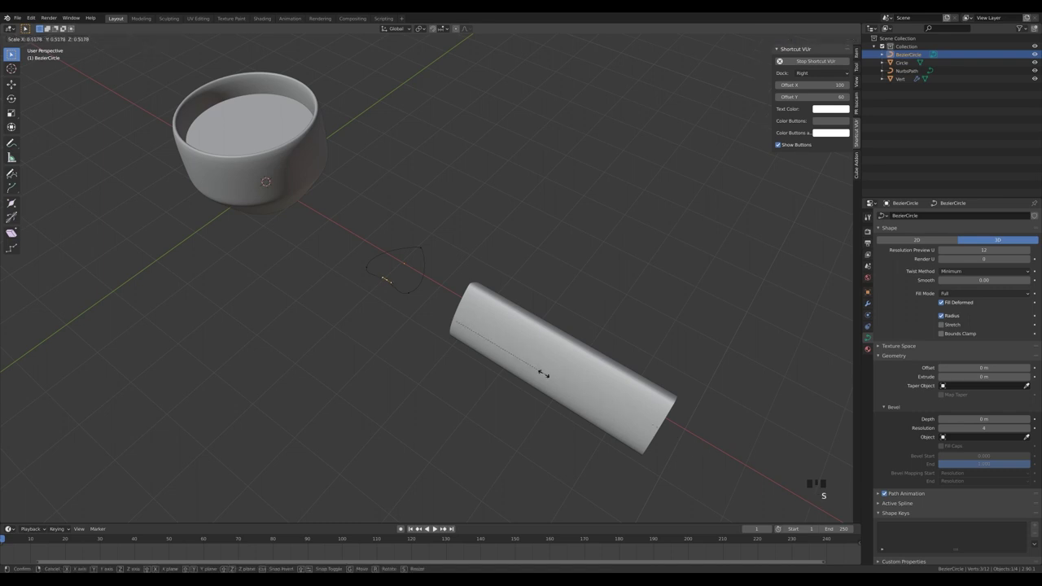
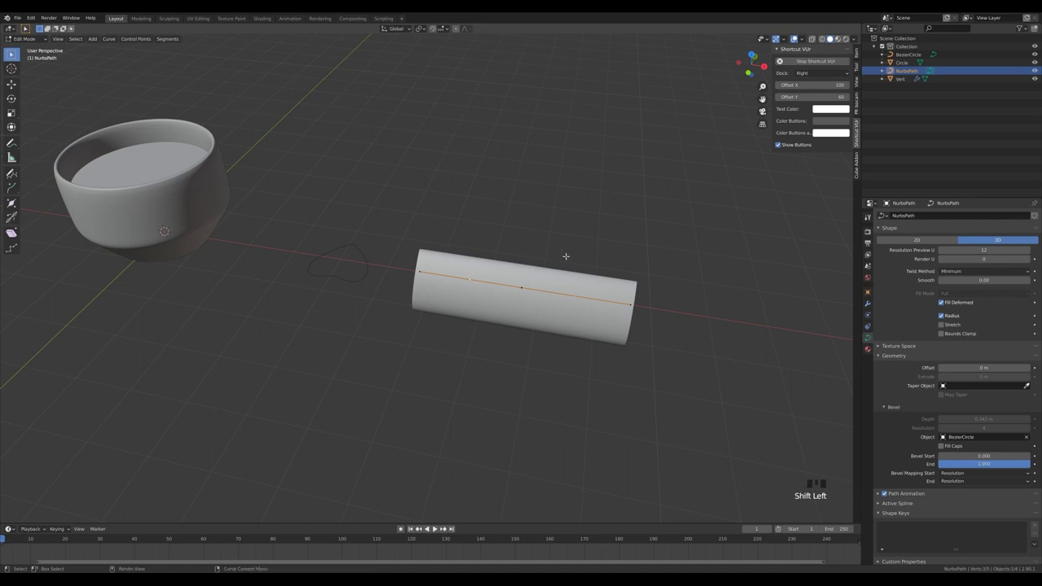
Select the path's end point and shrink its radius to a sharp point.
key("ctrl+x")
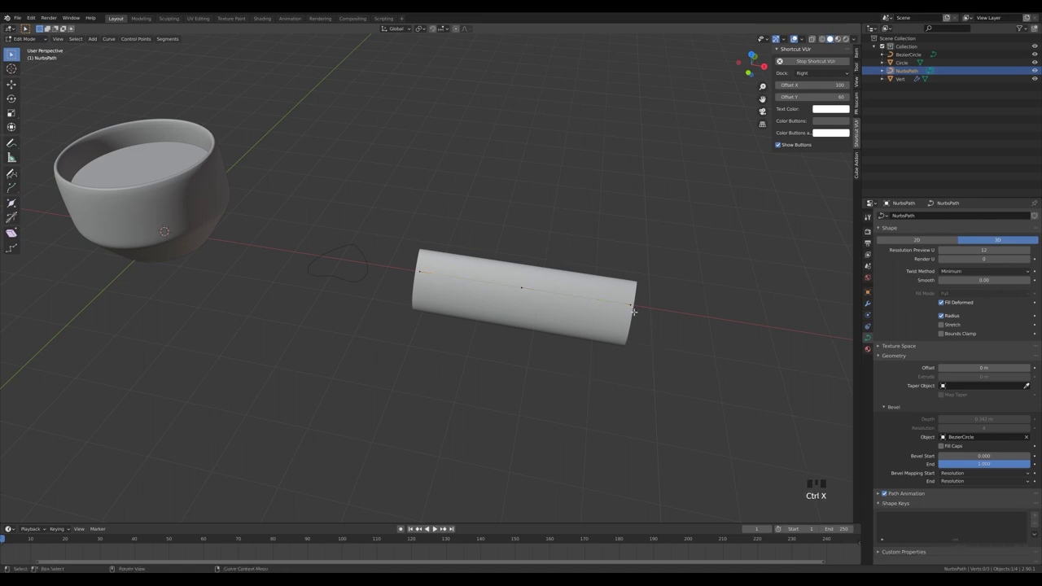
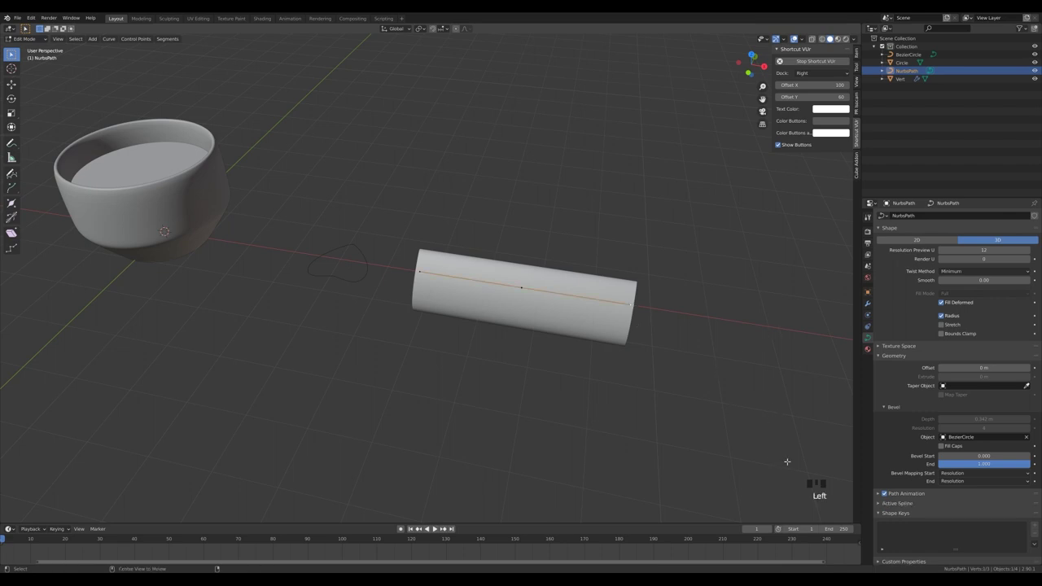
key("alt+s")
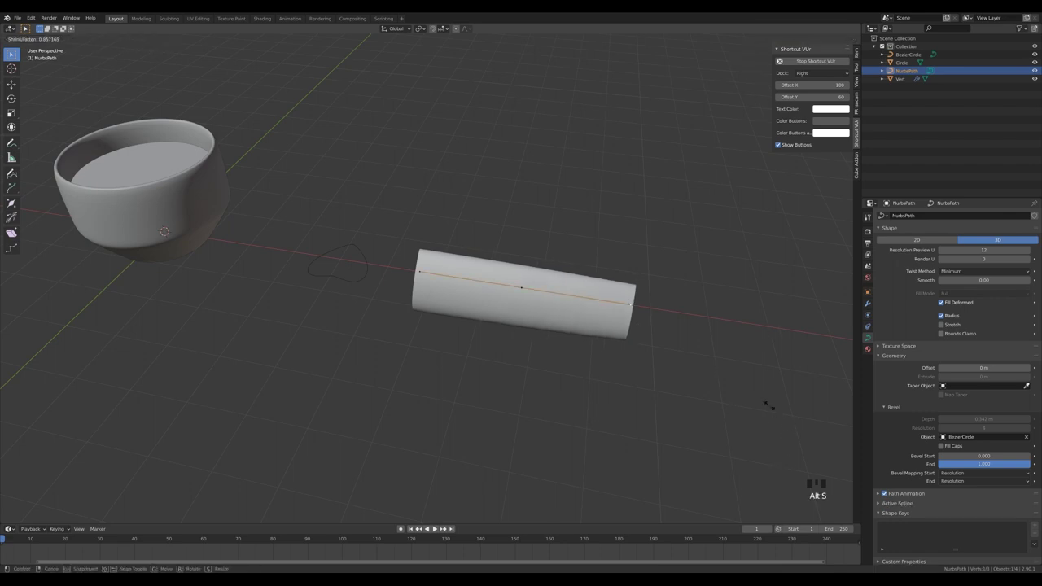
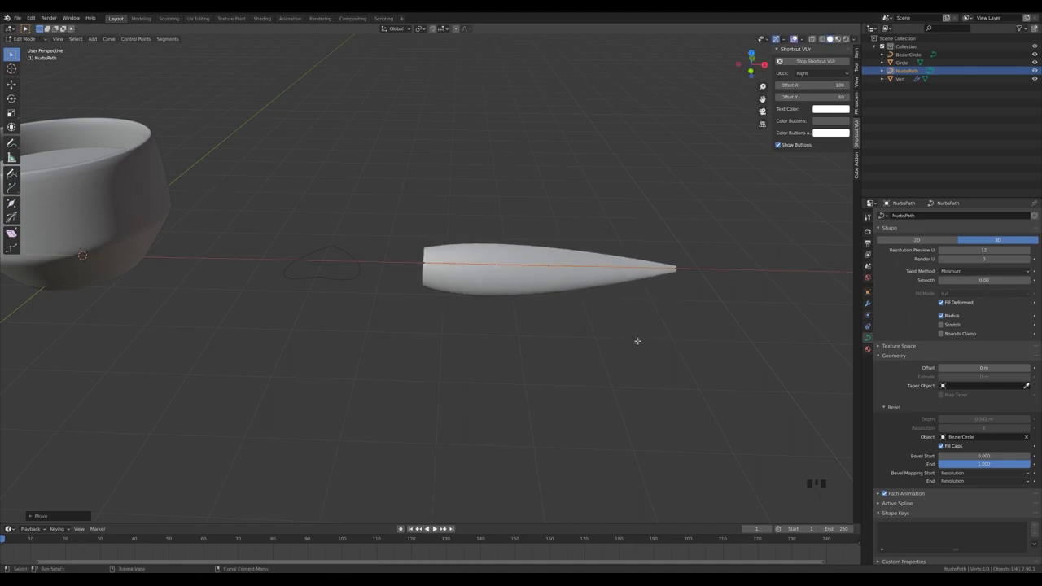
Curve the leaf by lowering its middle point, rotate it upright and set it on the ground.
key("KP_1")
key("g")
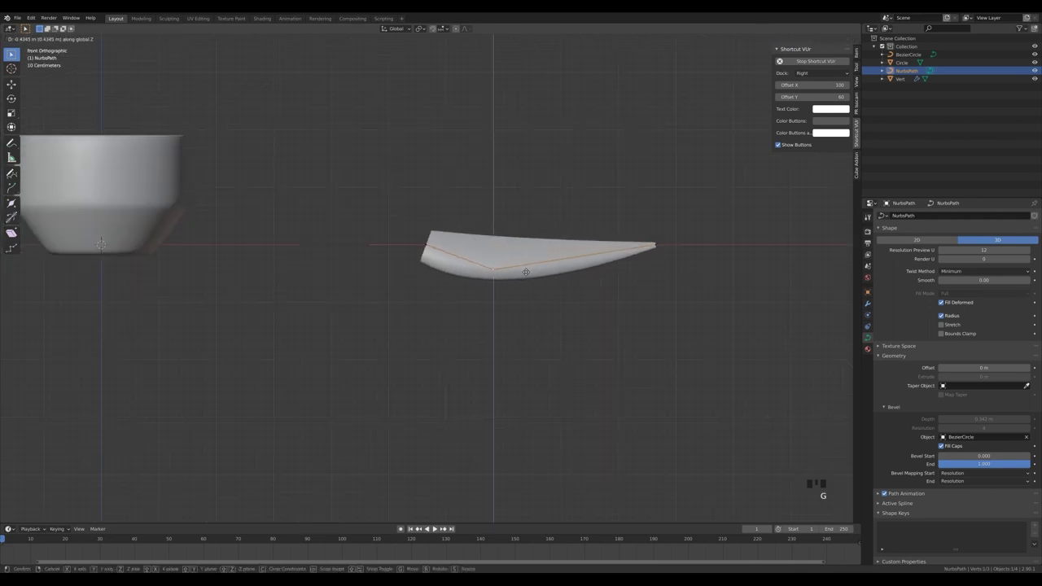
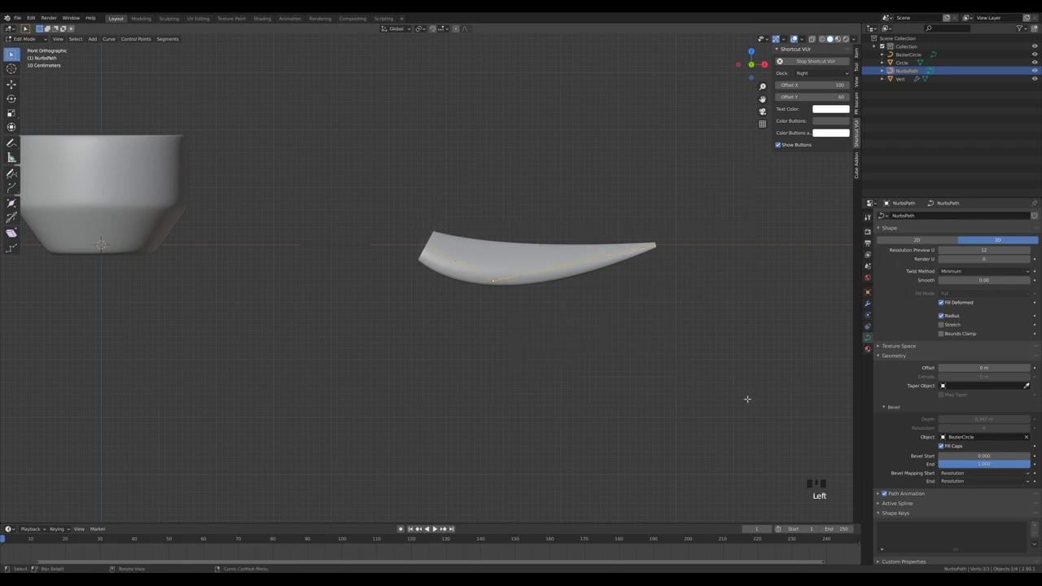
key("r")
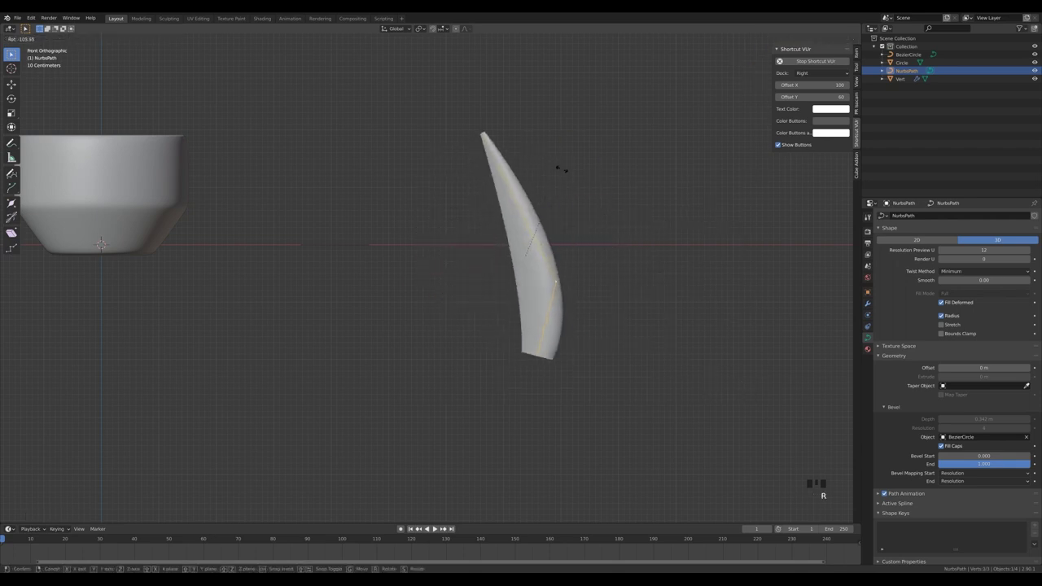
key("g")
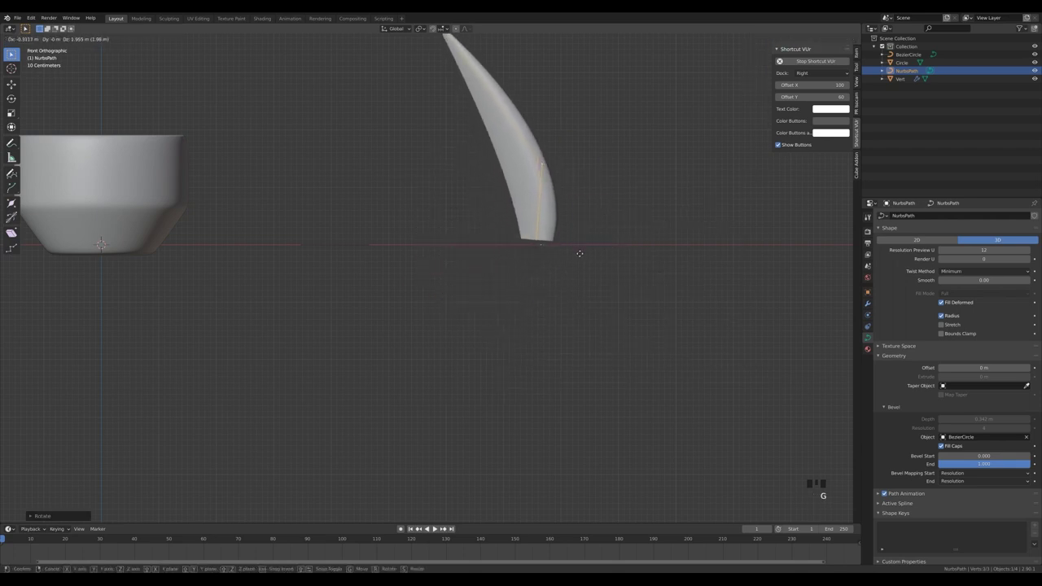
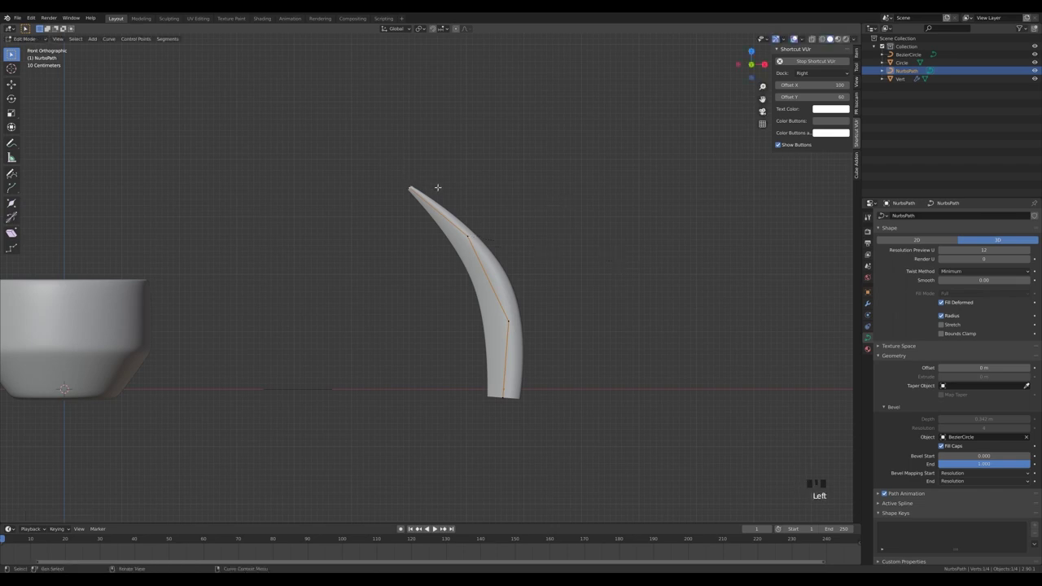
Reposition the leaf's tip point and shrink its thickness to a sharp tip.
key("g")
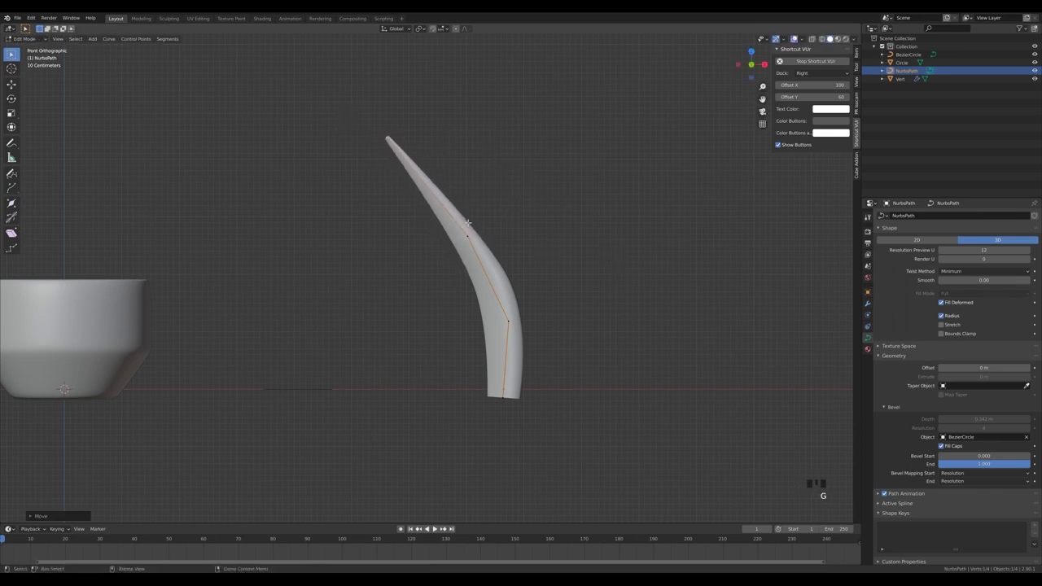
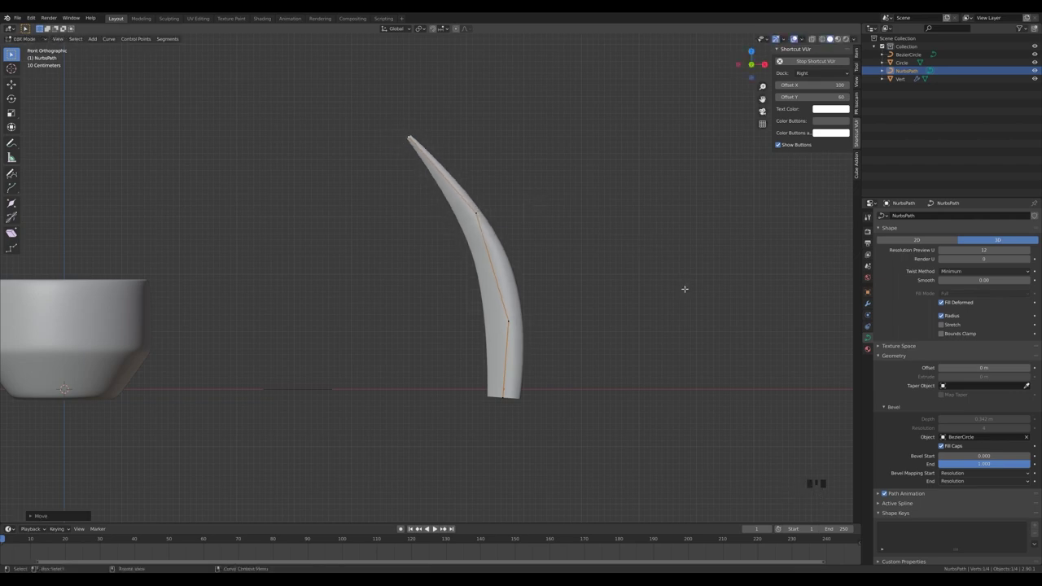
key("alt+s")
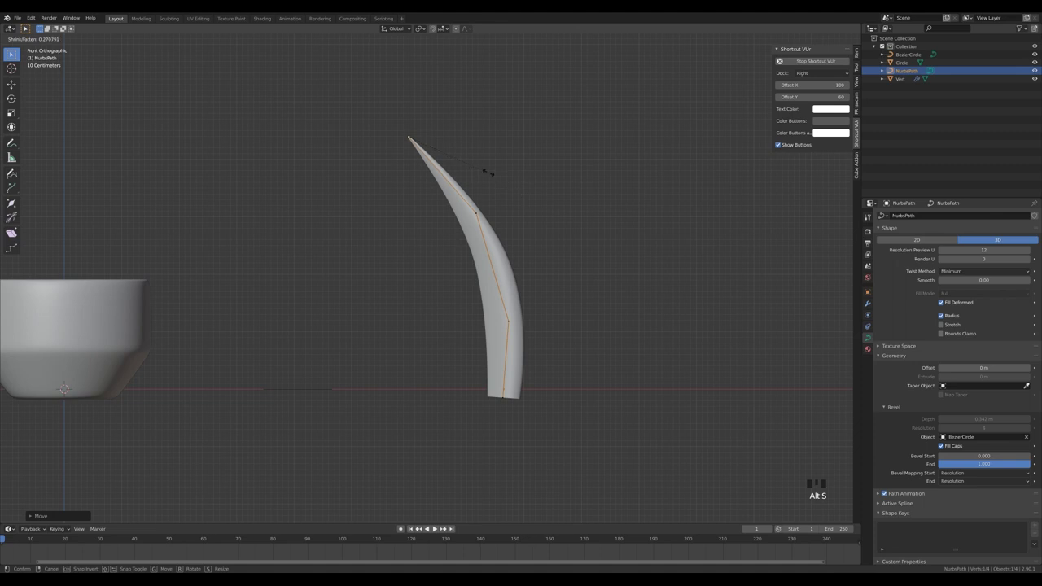
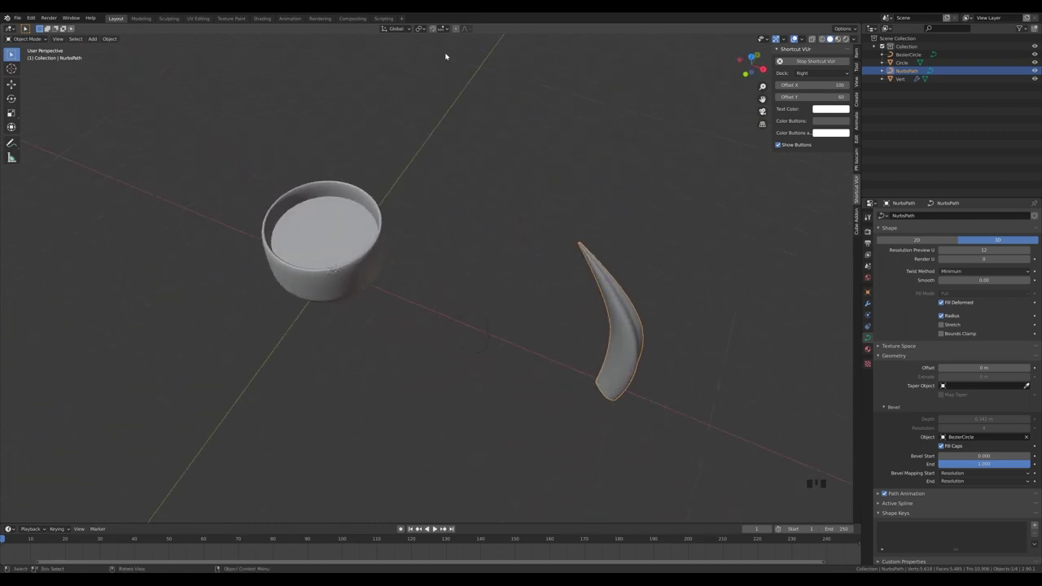
Flip the soil surface normals inside the pot mesh.
left_click_drag(444, 29, 433, 151)
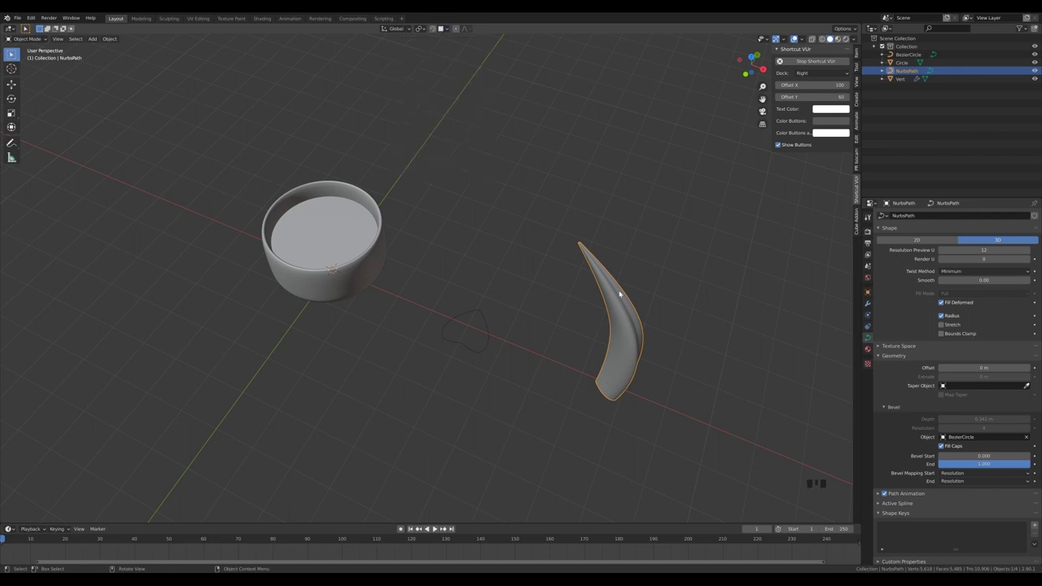
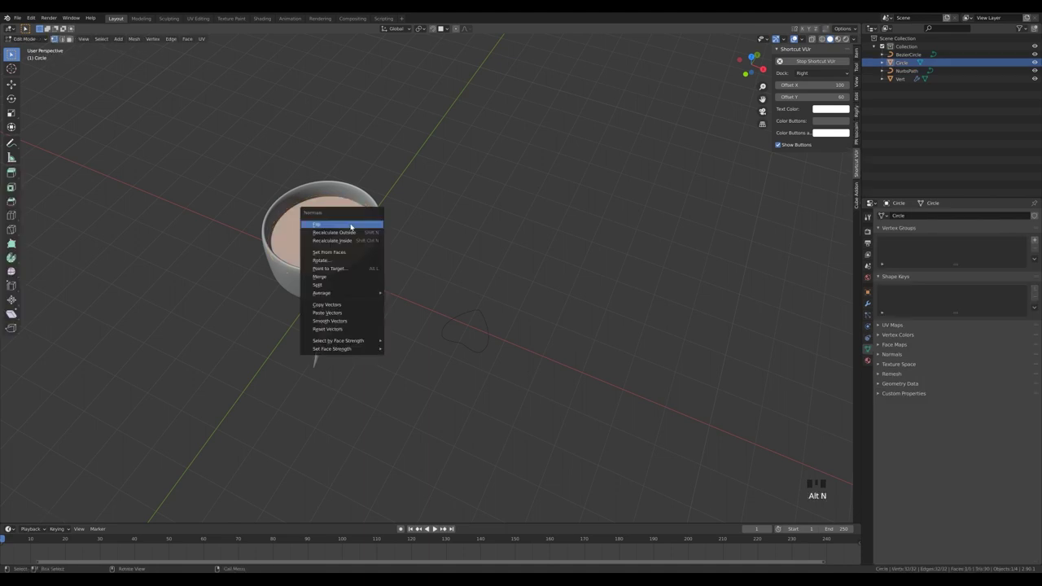
key("Tab")
left_click(329, 233)
key("g")
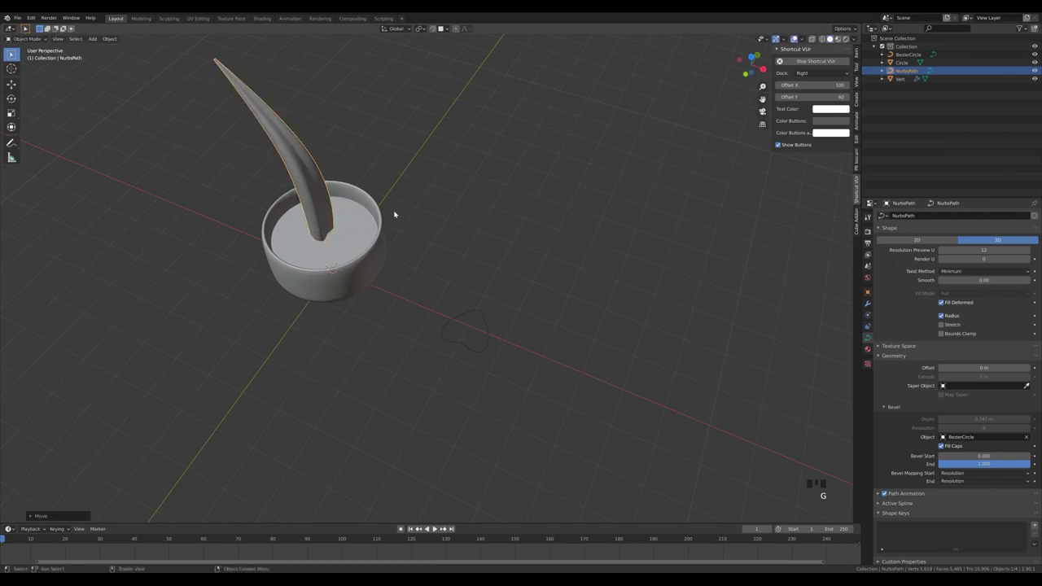
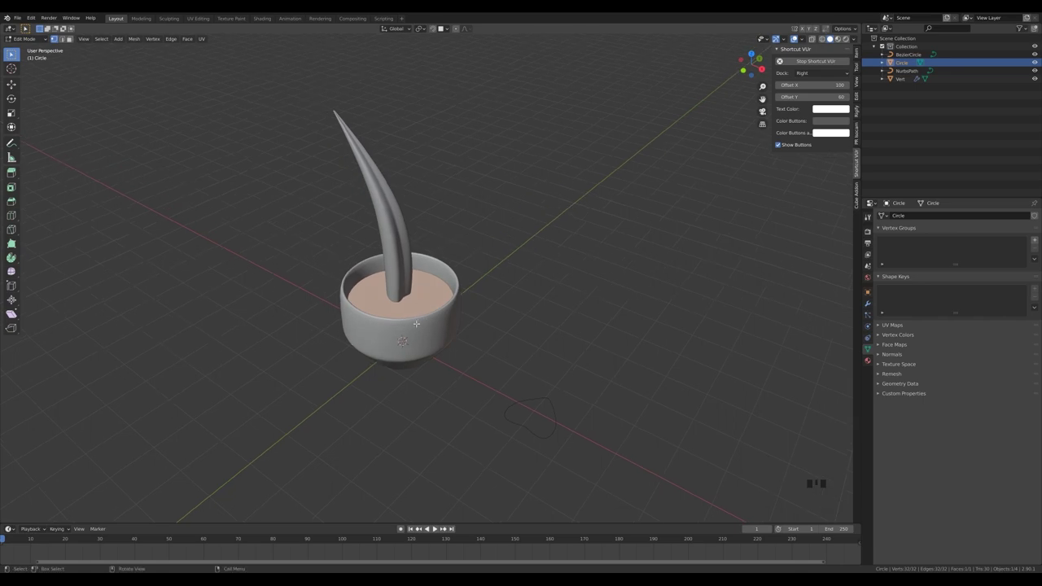
key("Tab")
Move the tapered leaf into the centre of the pot.
left_click(409, 254)
middle_click(472, 269)
key("g")
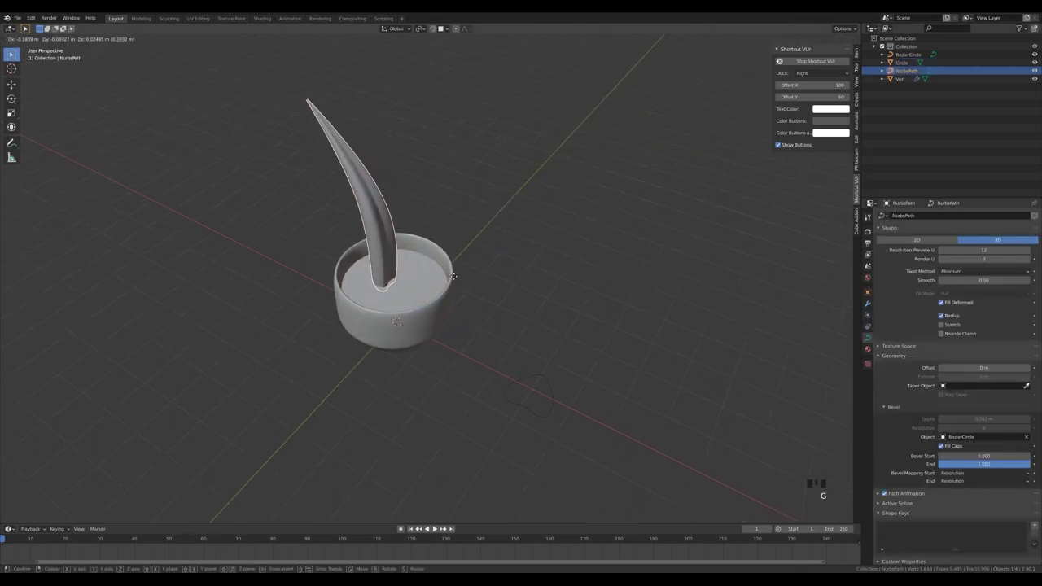
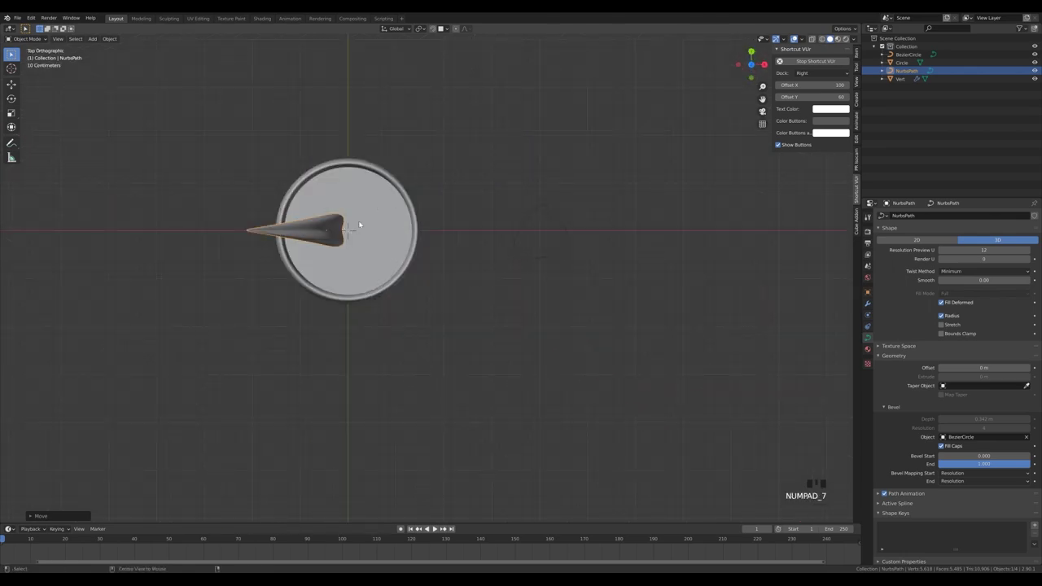
Make three linked leaf copies, each rotated around the pot centre, then adjust the cluster's height.
key("alt+d")
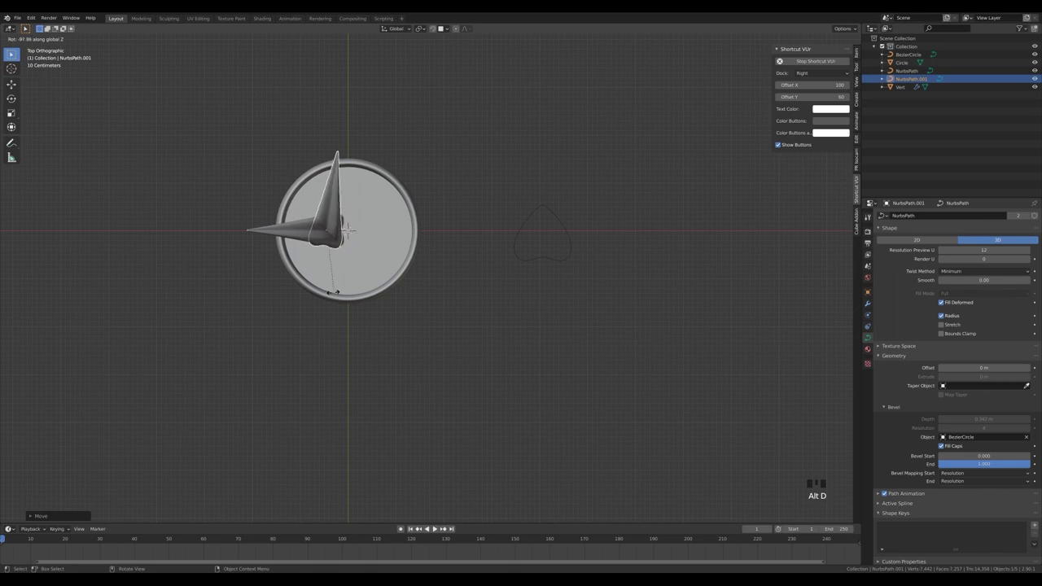
key("g")
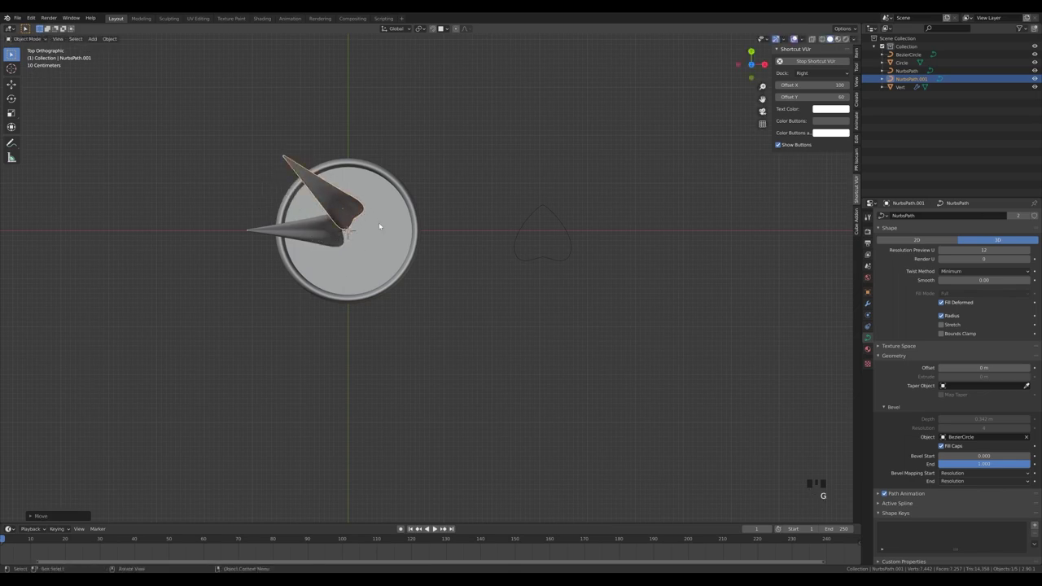
key("alt+d")
key("r")
key("alt+d")
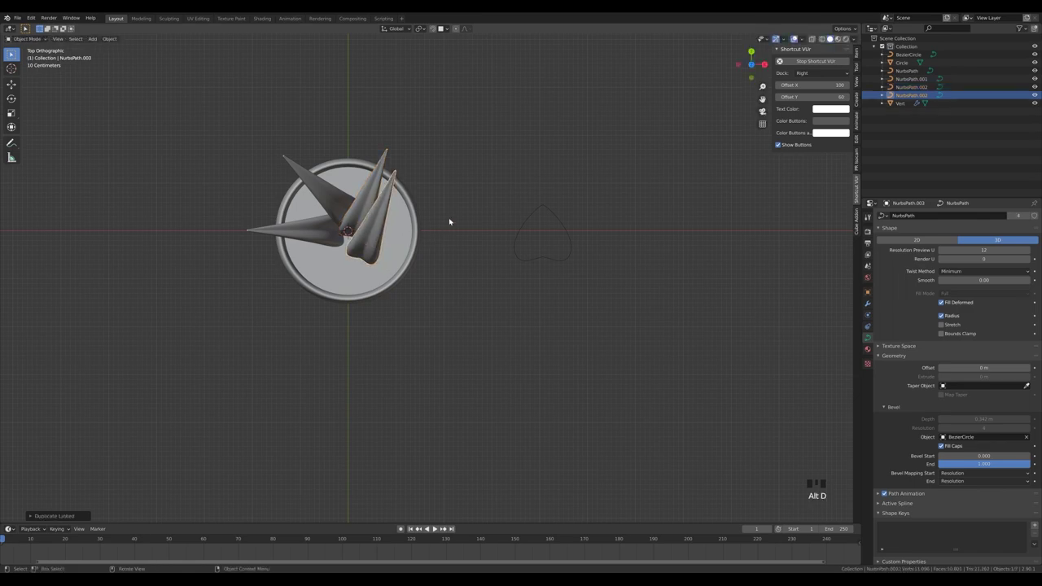
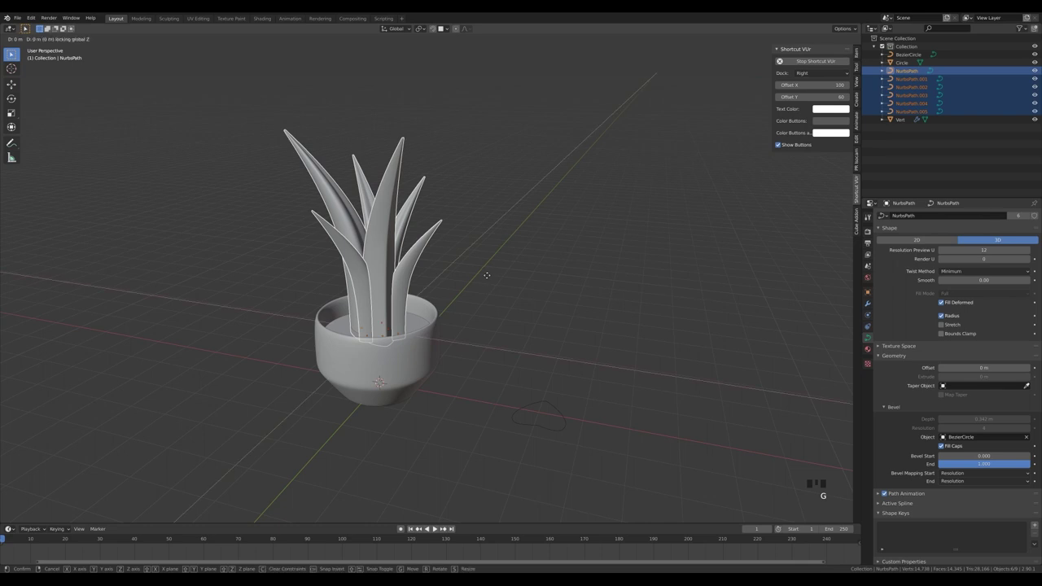
middle_click(513, 249)
key("g")
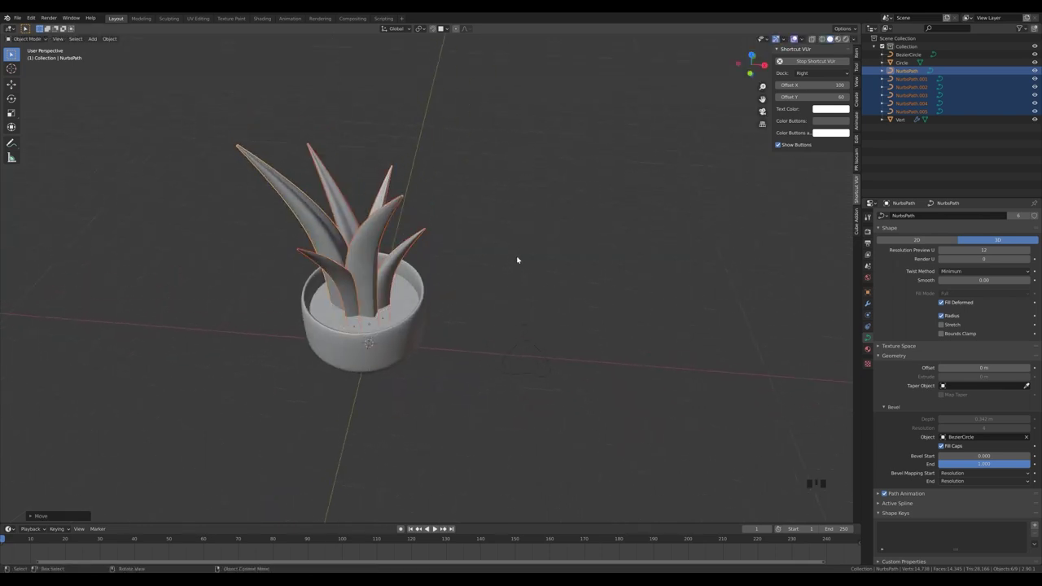
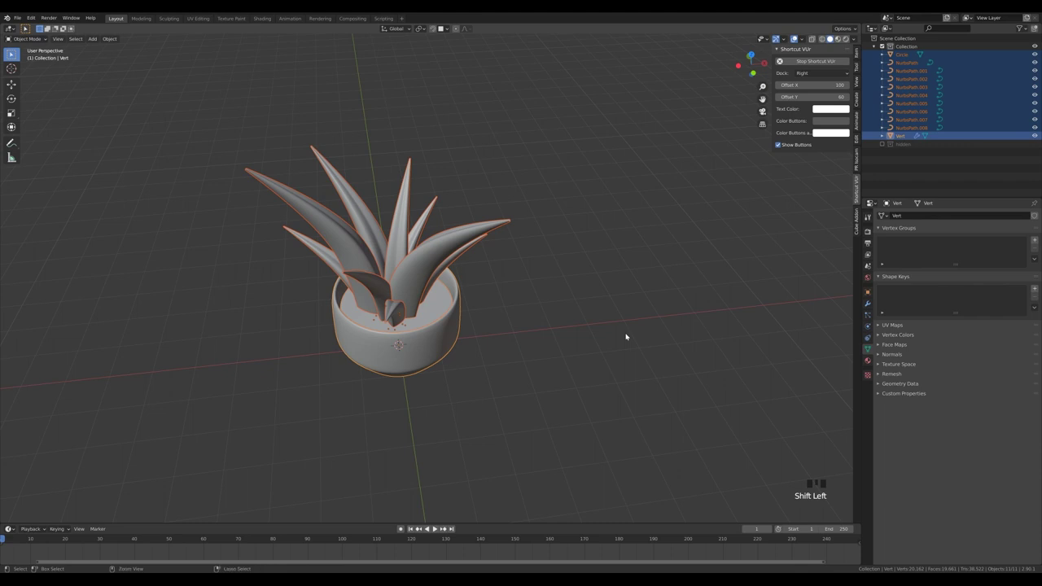
Join the leaves and pot into one object and settle the cluster low in the soil.
key("ctrl+p")
left_click(497, 386)
left_click(432, 342)
scroll("down", 3)
left_click_drag(569, 346, 549, 320)
key("e")
key("g")
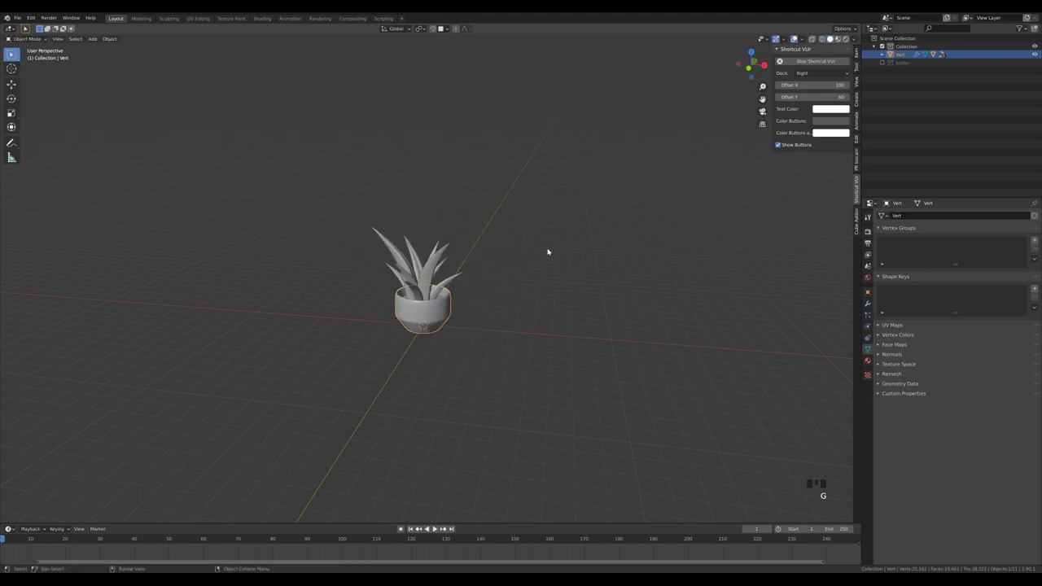
Orbit and zoom the view to check the potted plant from above.
scroll("up", 3)
scroll("down", 3)
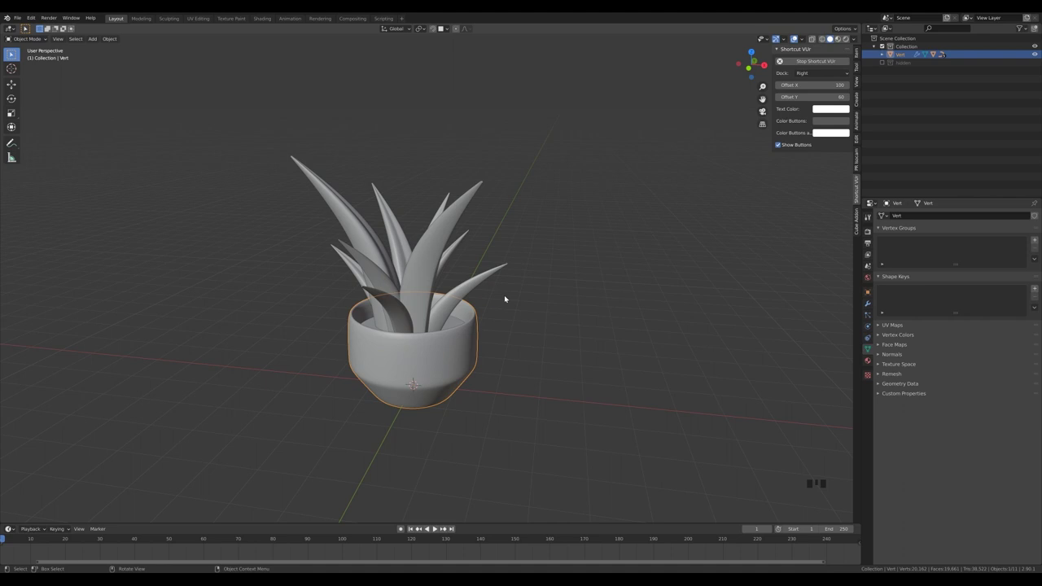
left_click_drag(551, 291, 555, 315)
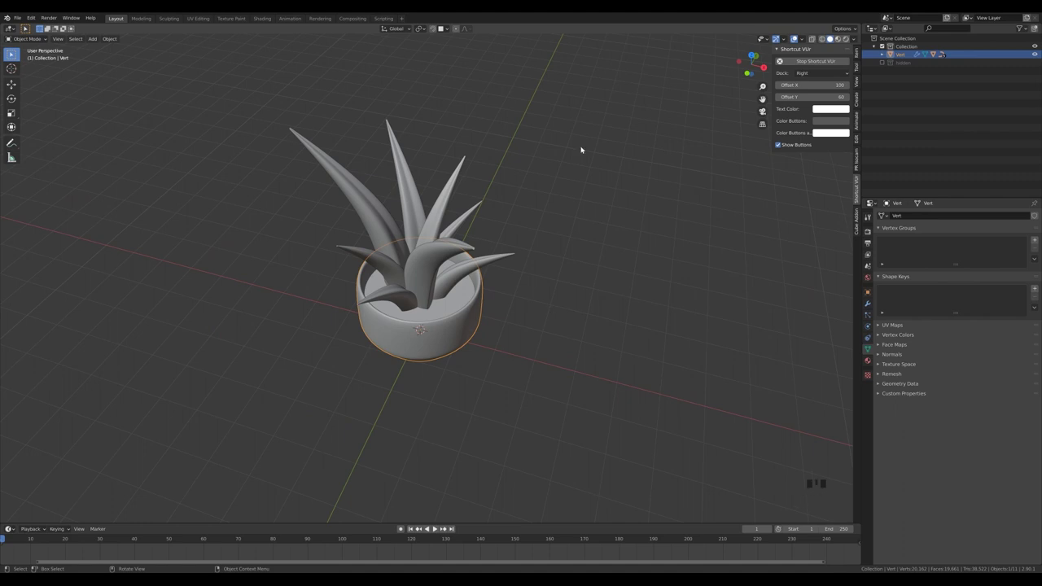
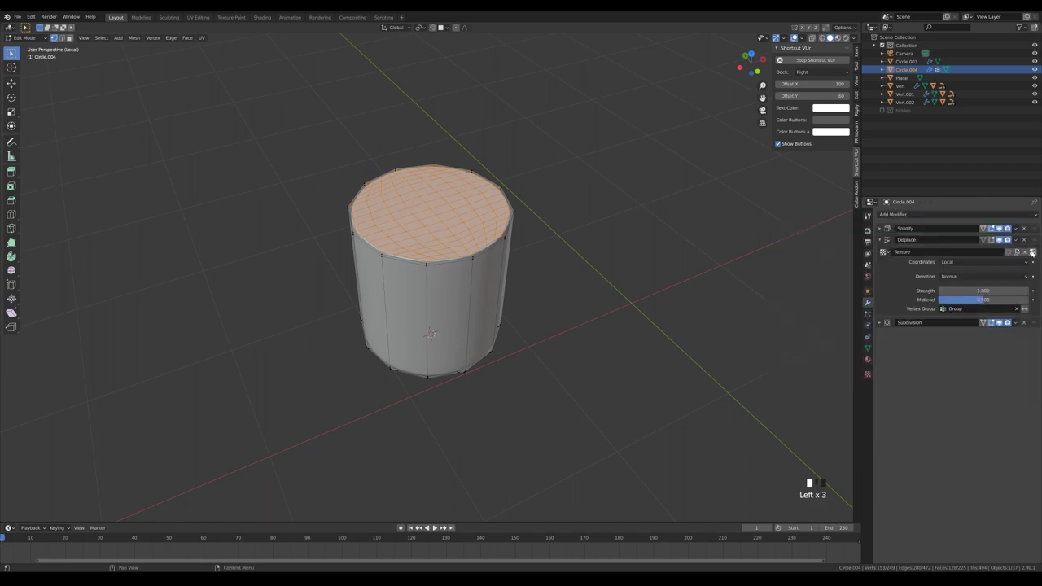
Bring up the jar's Displace modifier texture settings for the displacement.
left_click(943, 282)
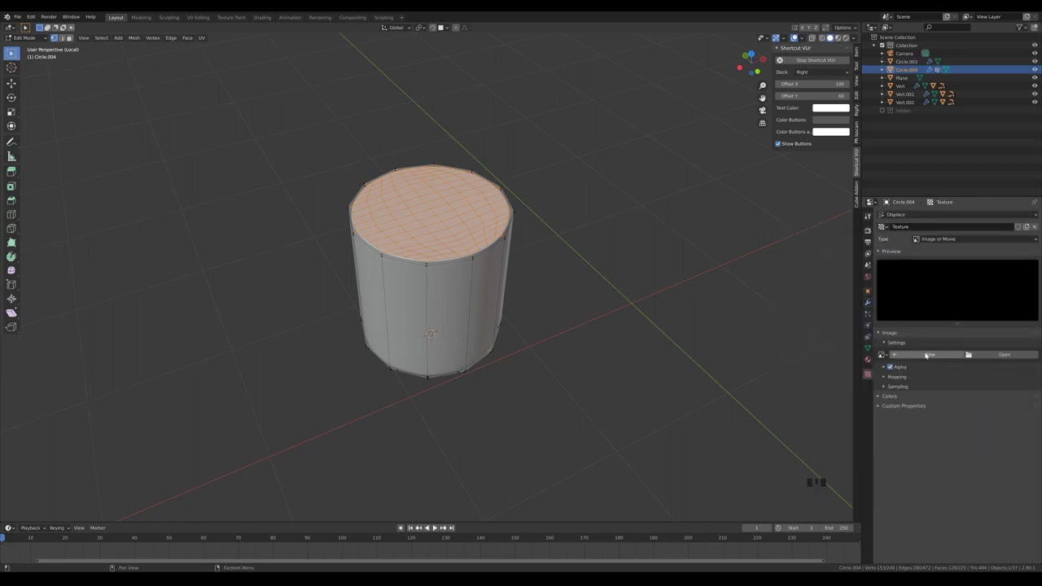
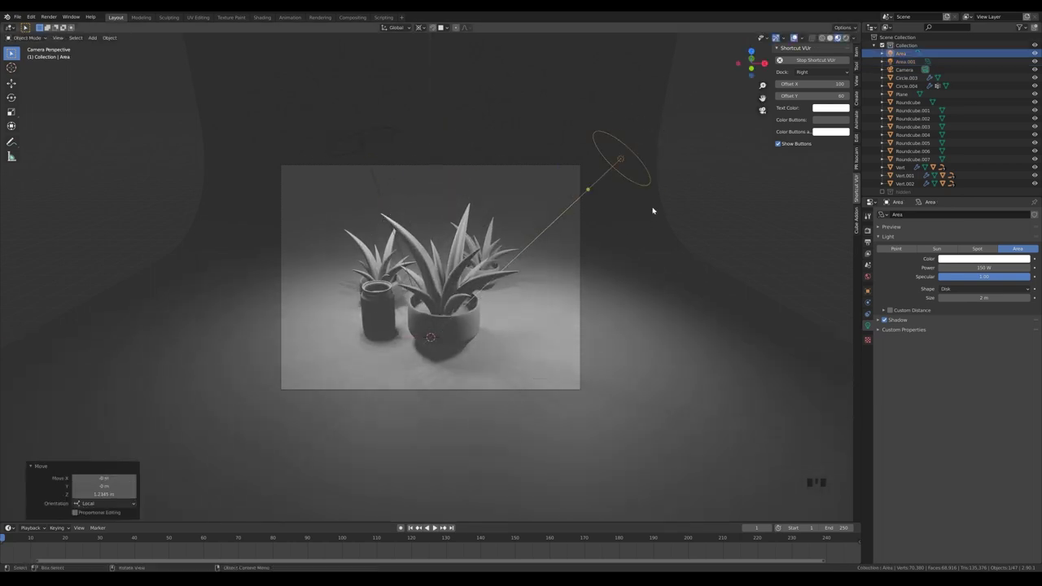
Tilt the second area light and turn the large rectangular light around vertically.
left_click(365, 148)
key("r")
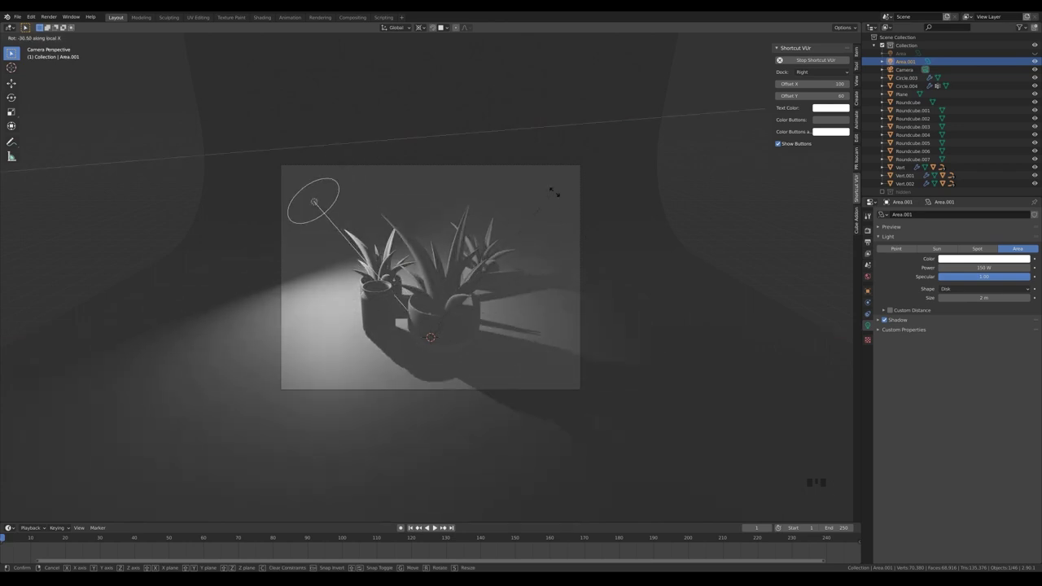
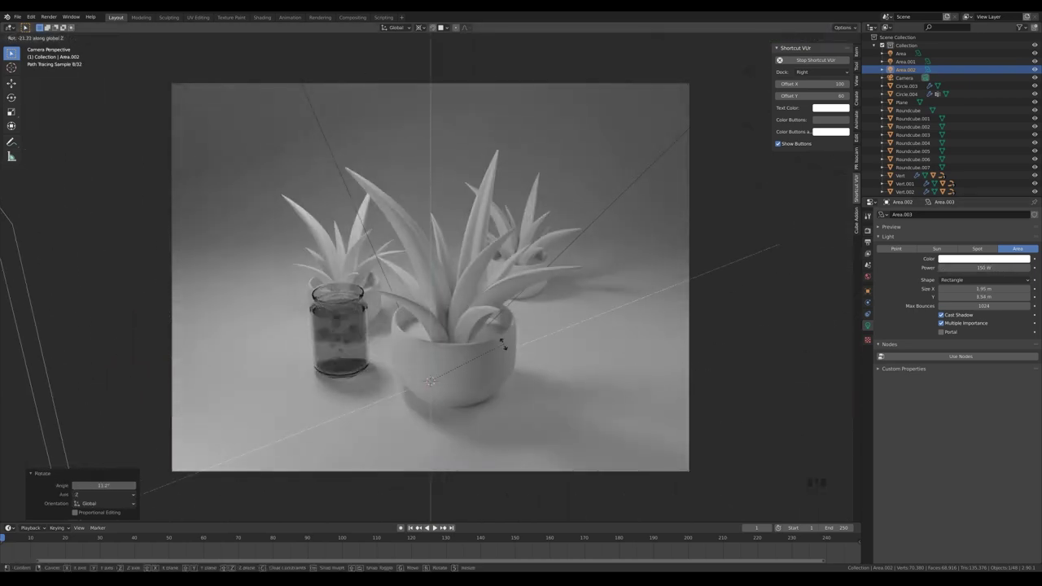
key("g")
key("r")
Re-angle the rectangular light with an axis-constrained rotation on its own axis and confirm.
scroll("up", 3)
key("z")
key("r")
key("g")
key("r")
key("g")
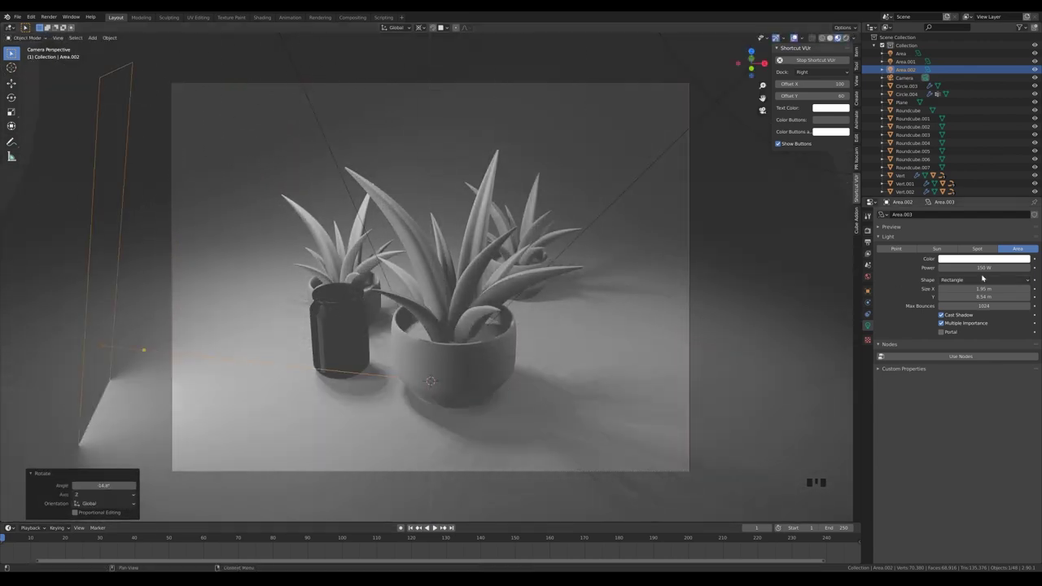